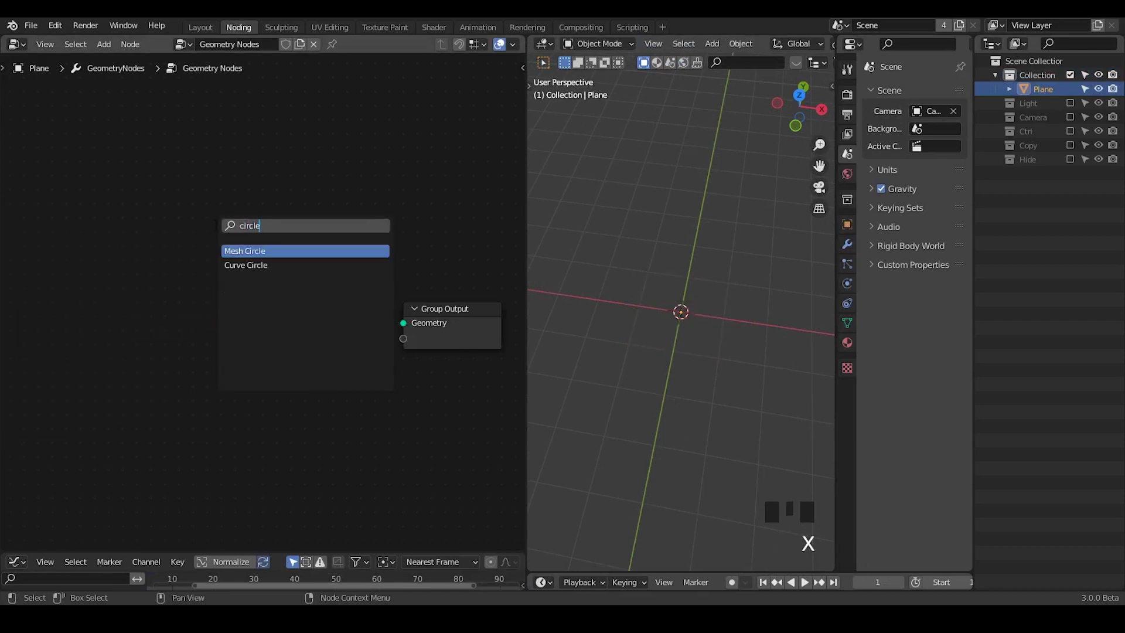
# - Feed a Curve Circle into the G_Bevel Curve group and preview the bare outline before restoring the tube
pyautogui.moveTo(124, 293); pyautogui.dragTo(265, 266)
pyautogui.press('ctrl+a')
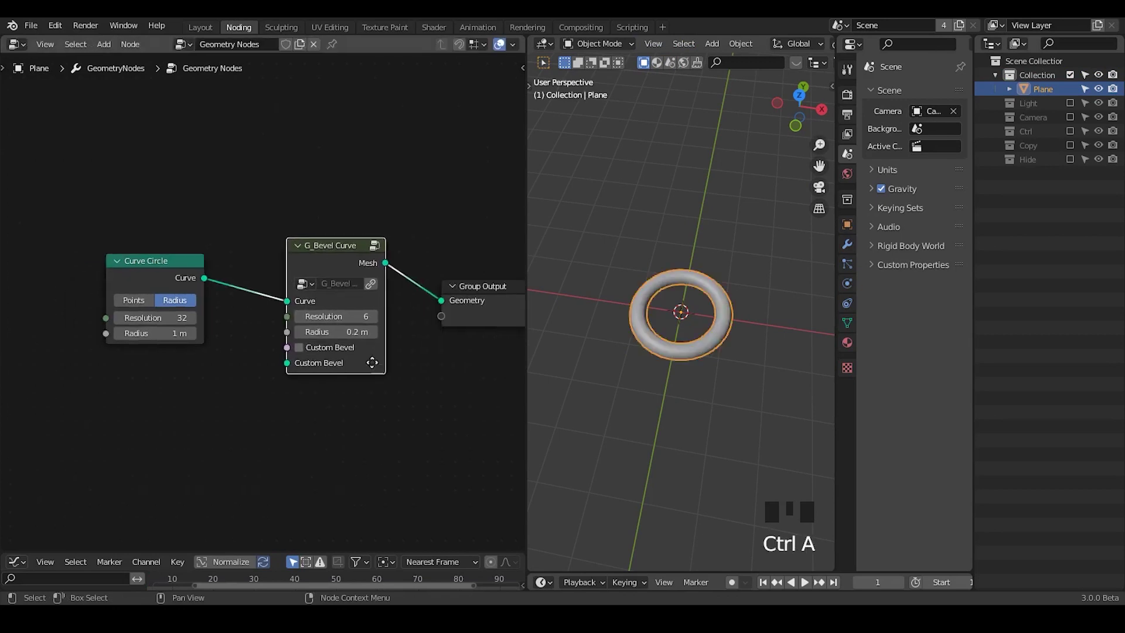
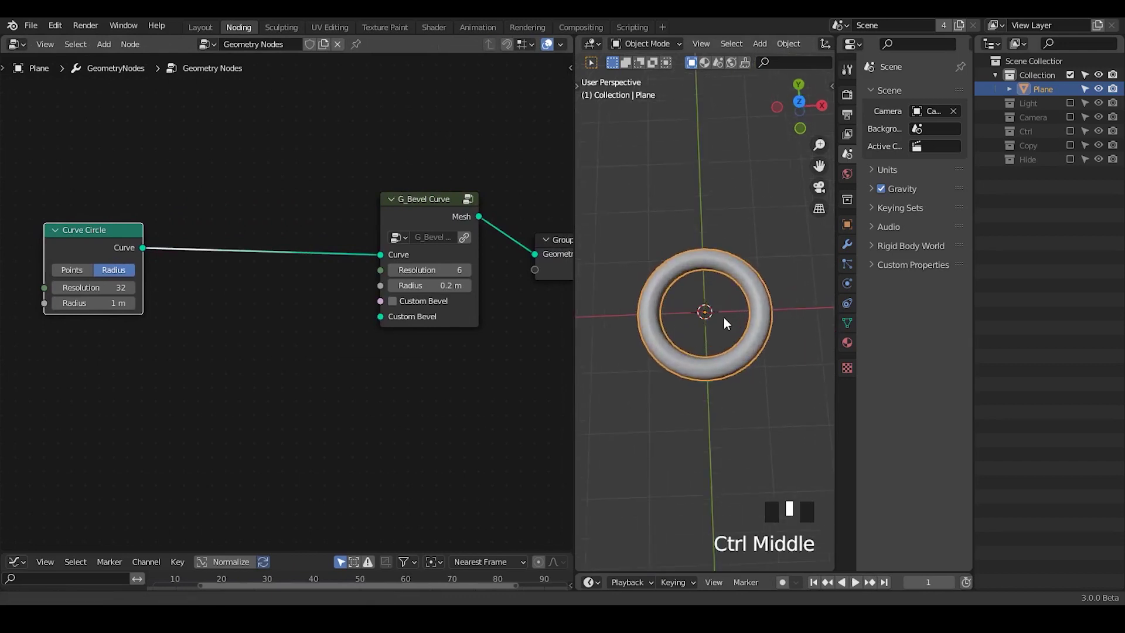
pyautogui.press('m')
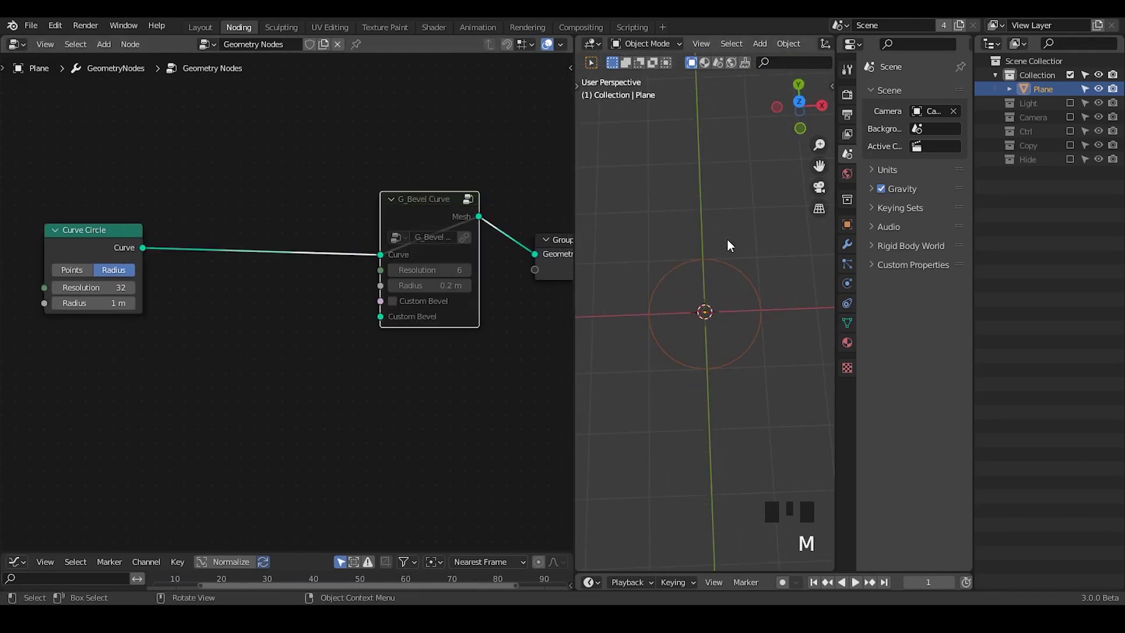
pyautogui.press('m')
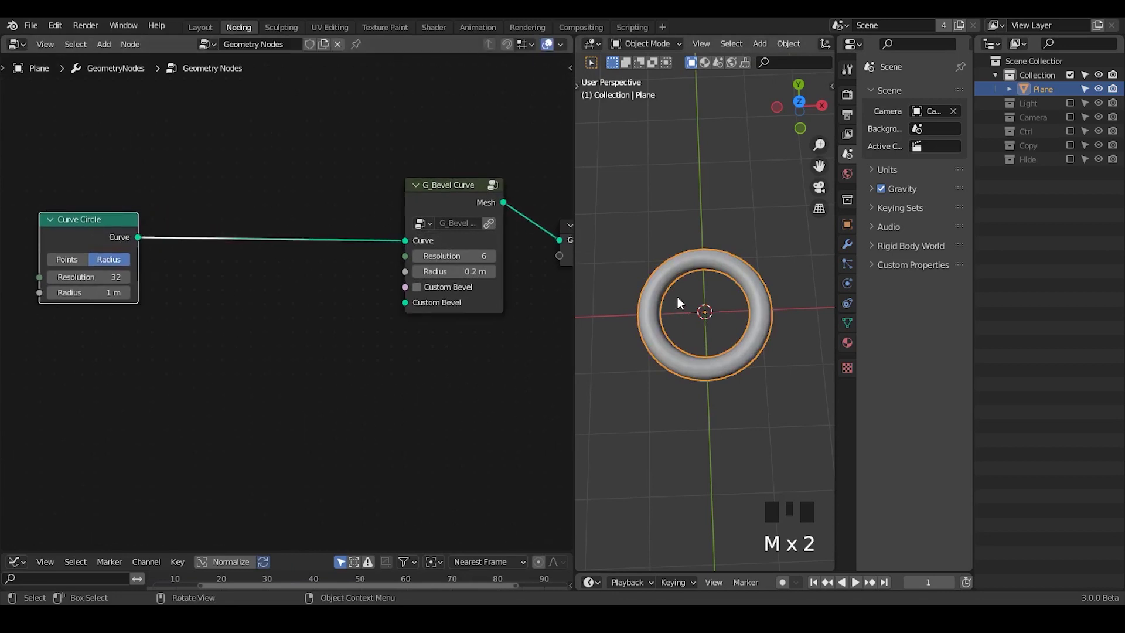
# - Set the circle to Resolution 4 in Points mode and adjust the third point's X coordinate
pyautogui.click(184, 285)
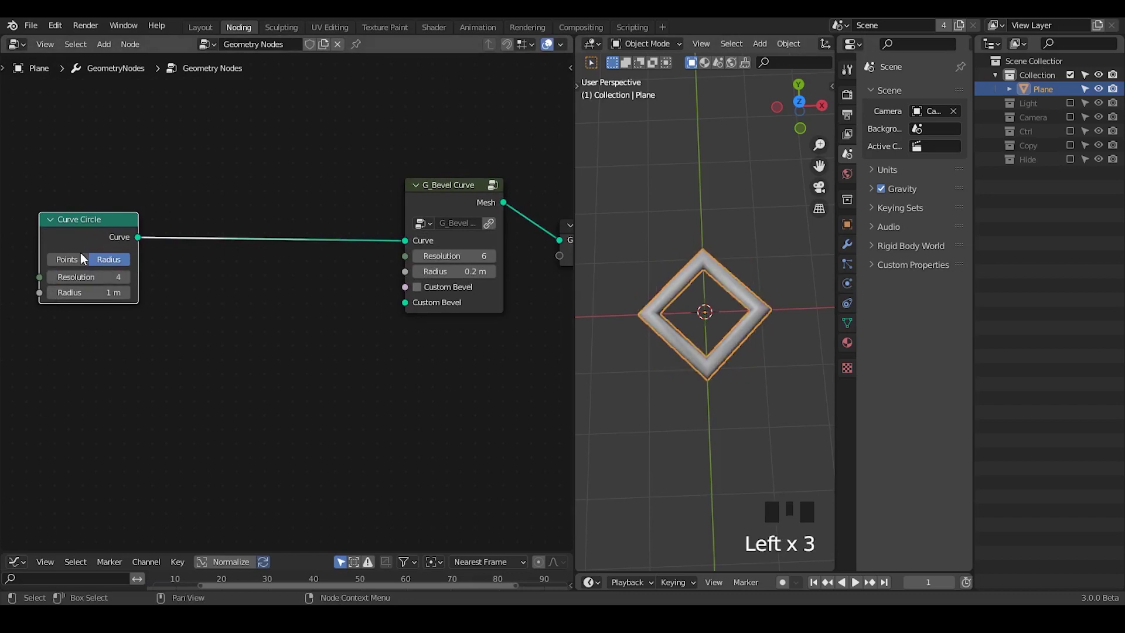
pyautogui.click(87, 263)
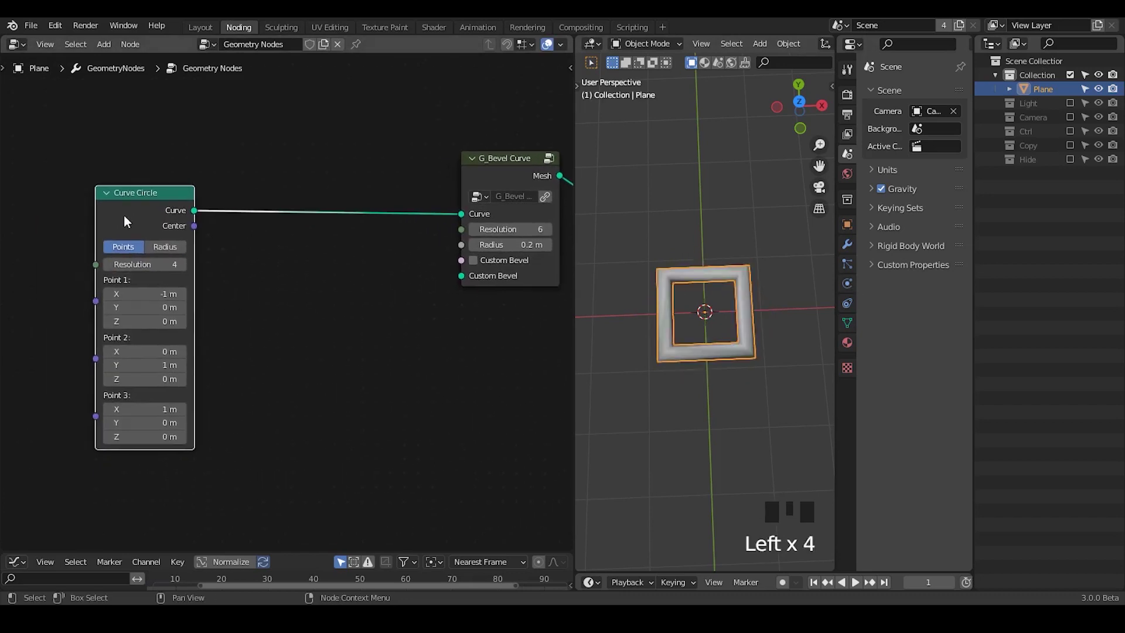
pyautogui.moveTo(148, 243); pyautogui.dragTo(249, 184)
# - Add a Transform node after the points-mode Curve Circle
pyautogui.press('ctrl+a')
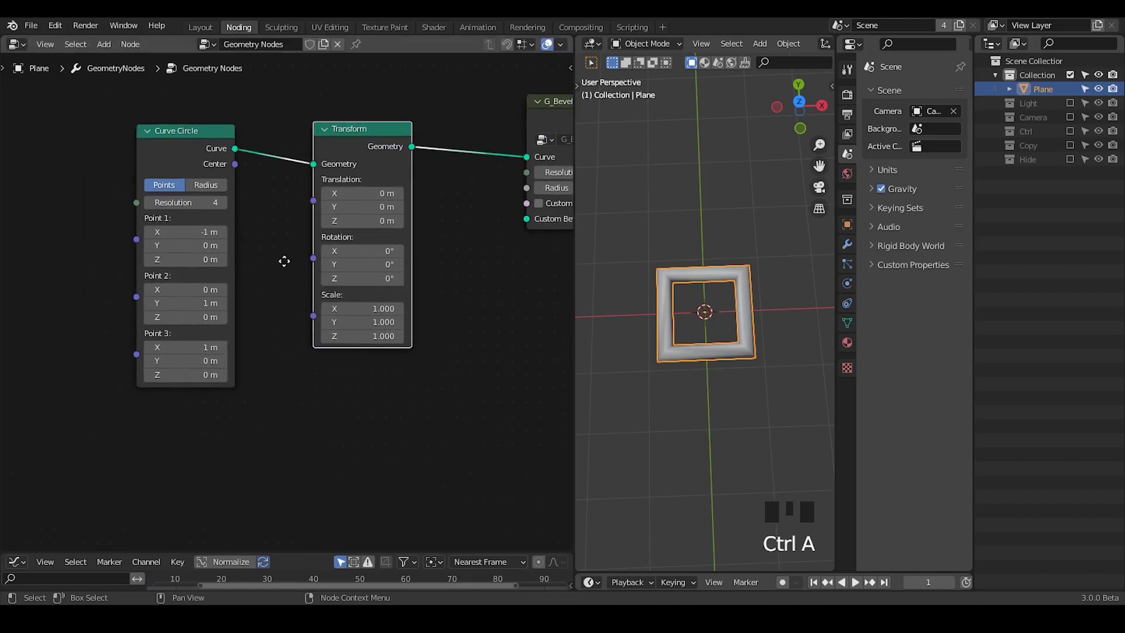
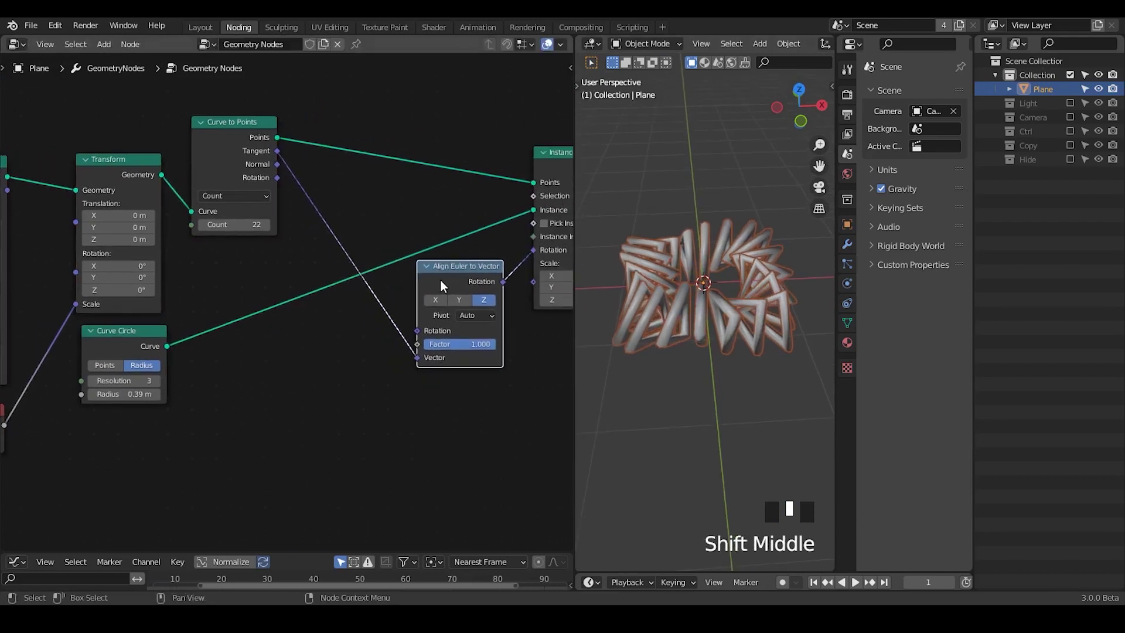
# - Duplicate the Align Euler to Vector node for a second alignment step
pyautogui.press('shift+d')
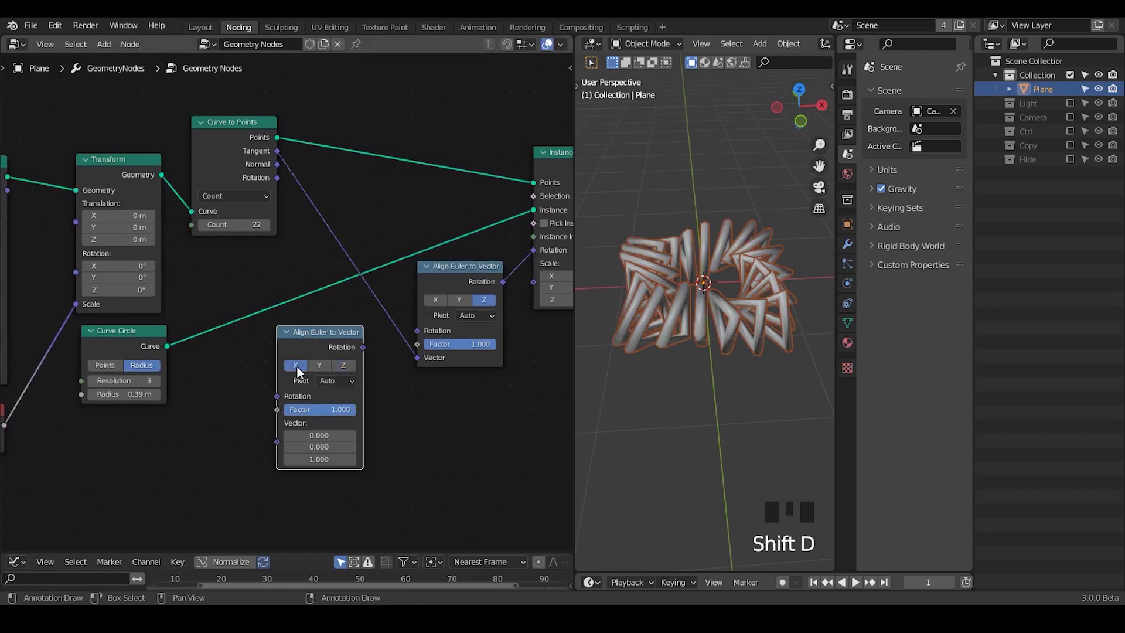
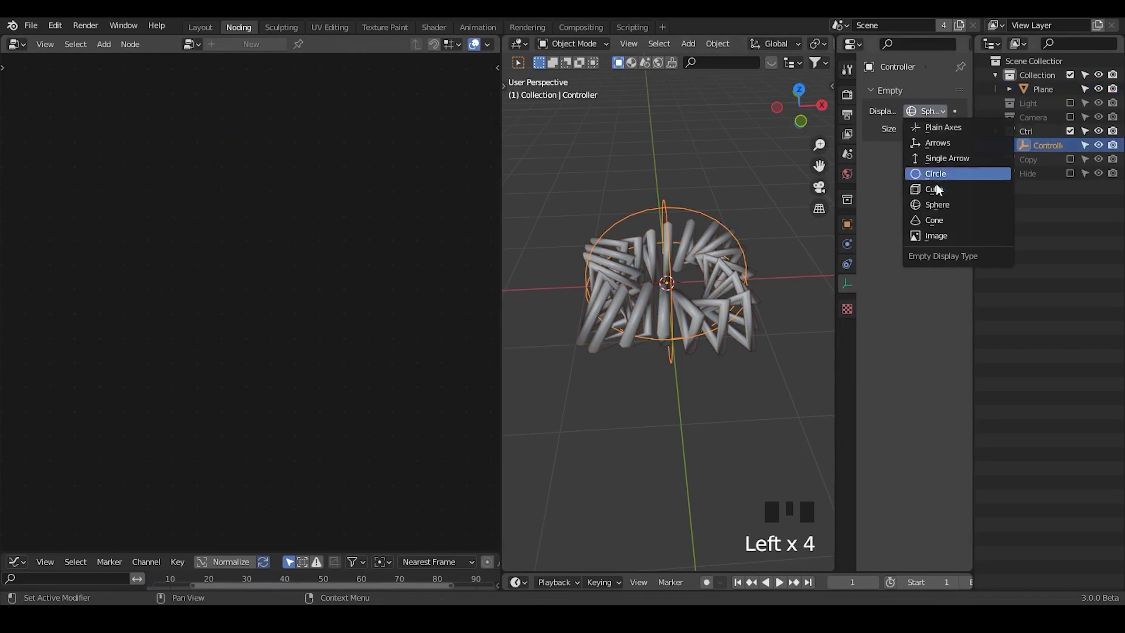
# - Display the controller empty as arrows, position it and move it into the Ctrl collection
pyautogui.click(937, 155)
pyautogui.press('g')
pyautogui.moveTo(729, 300); pyautogui.dragTo(714, 388)
pyautogui.click(713, 387)
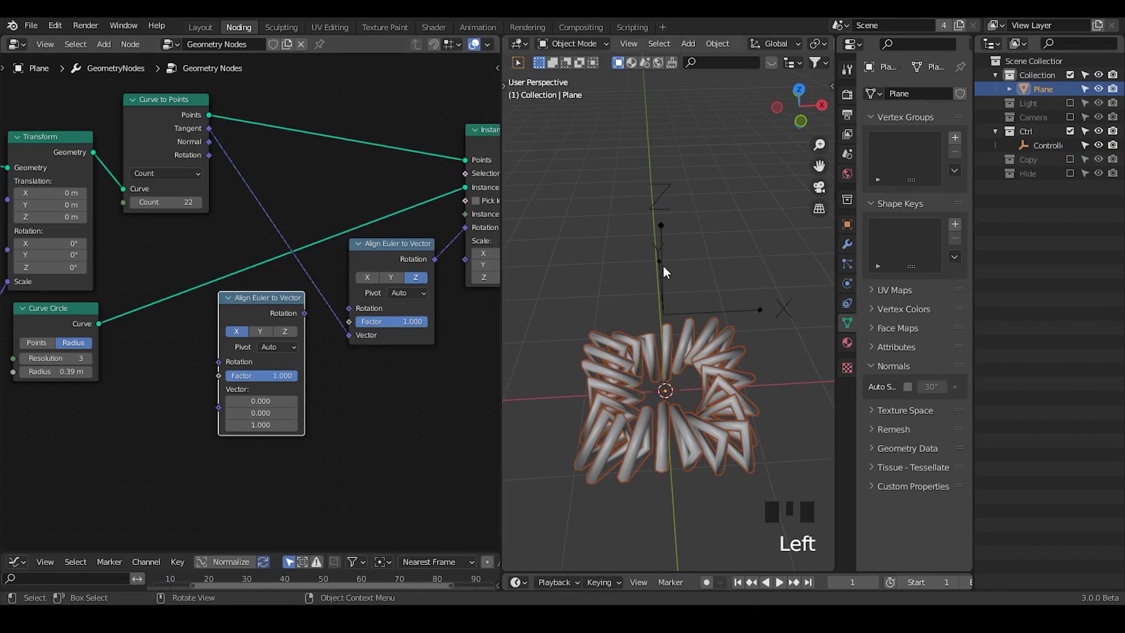
pyautogui.click(667, 272)
pyautogui.moveTo(693, 368); pyautogui.dragTo(675, 219)
# - Duplicate the controller empty and rotate the copy around the Z axis
pyautogui.press('shift+d')
pyautogui.press('g')
pyautogui.press('r')
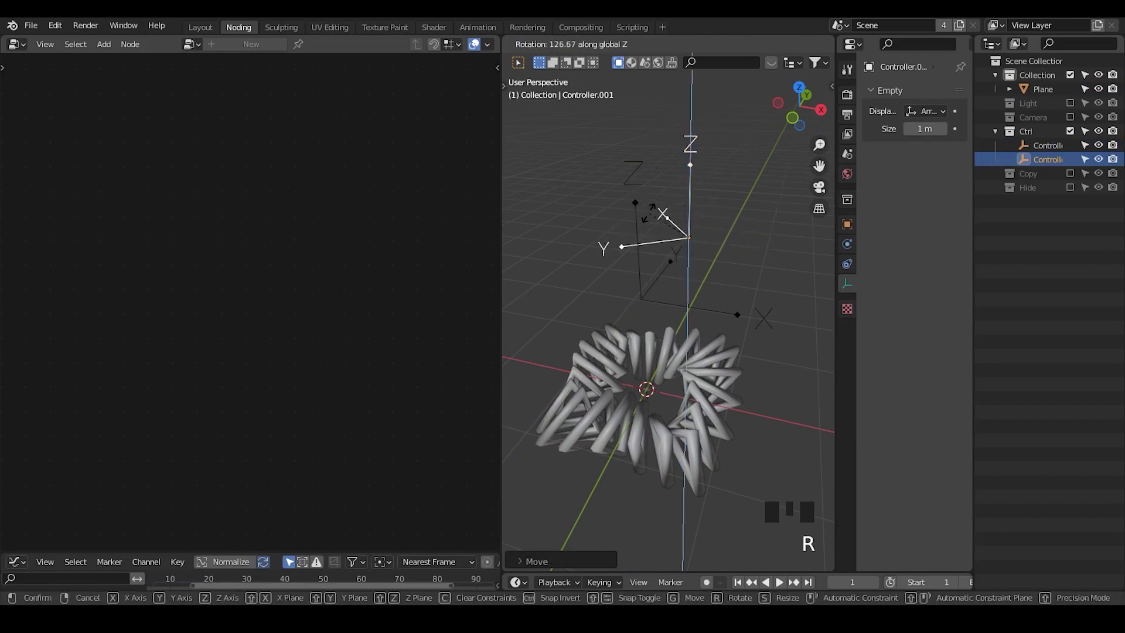
pyautogui.moveTo(721, 301); pyautogui.dragTo(674, 374)
pyautogui.click(673, 374)
pyautogui.moveTo(681, 400); pyautogui.dragTo(263, 408)
pyautogui.click(262, 408)
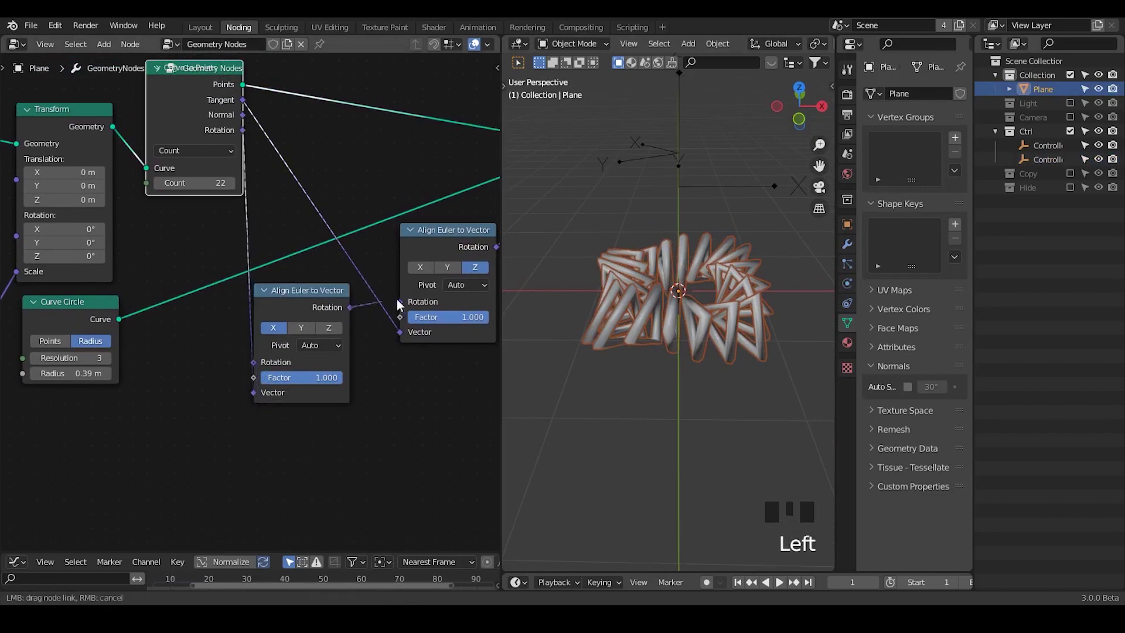
# - Link the Tangent output into the second Align Euler to Vector's Vector input
pyautogui.click(412, 303)
pyautogui.moveTo(740, 330); pyautogui.dragTo(736, 347)
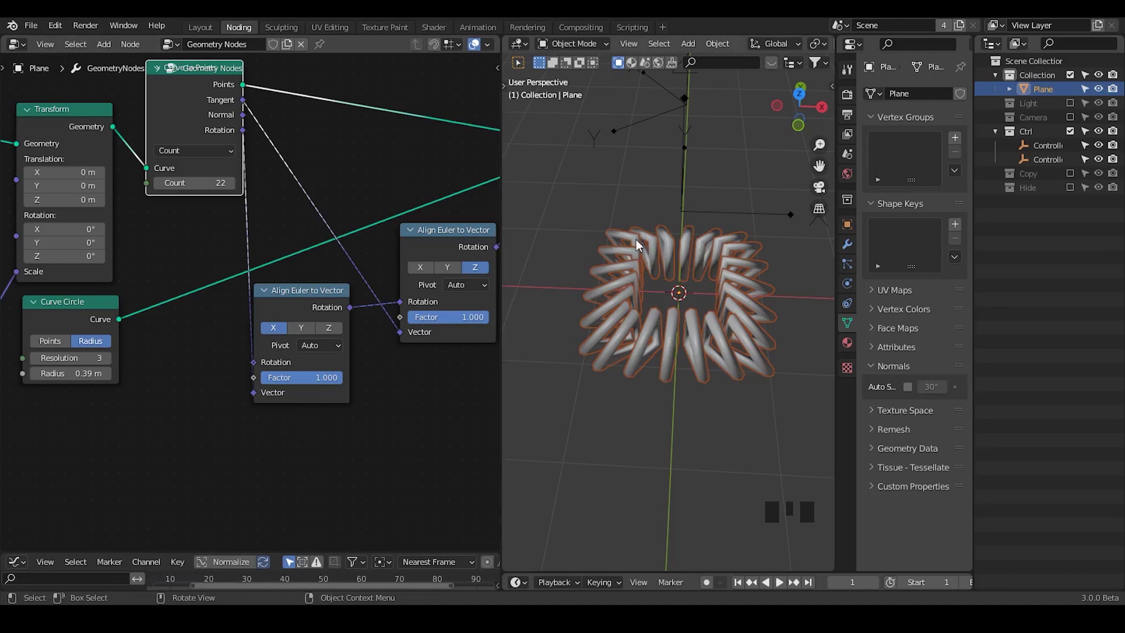
pyautogui.moveTo(646, 341); pyautogui.dragTo(631, 320)
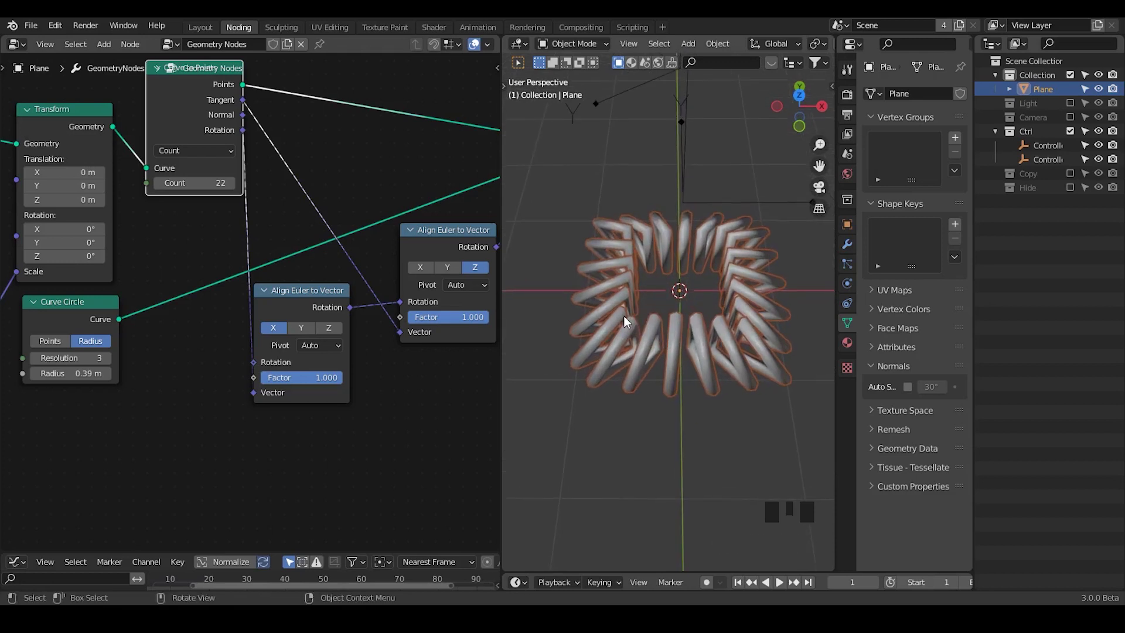
# - Step through the viewport around the ring of instances to inspect their tilt
pyautogui.press('d')
pyautogui.click(629, 319)
pyautogui.press('d')
pyautogui.press('d')
pyautogui.click(644, 321)
pyautogui.press('d')
pyautogui.press('d')
pyautogui.press('d')
pyautogui.doubleClick(635, 306)
pyautogui.press('d')
pyautogui.press('d')
pyautogui.click(632, 292)
pyautogui.press('d')
pyautogui.press('d')
pyautogui.press('d')
pyautogui.click(640, 289)
pyautogui.press('d')
pyautogui.press('d')
pyautogui.rightClick(657, 250)
pyautogui.press('d')
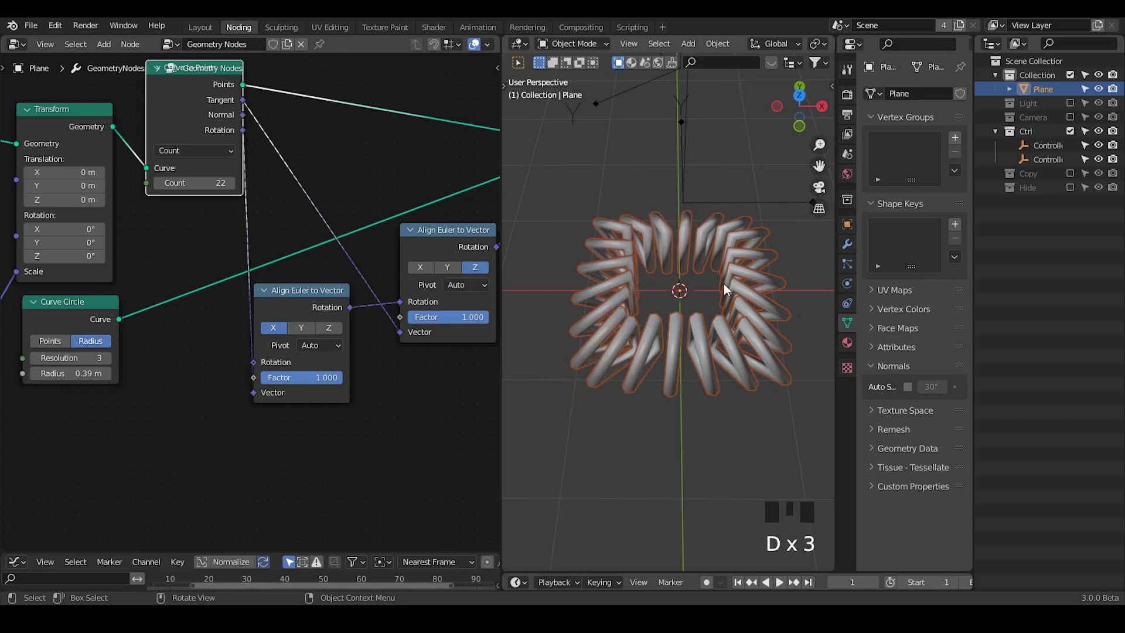
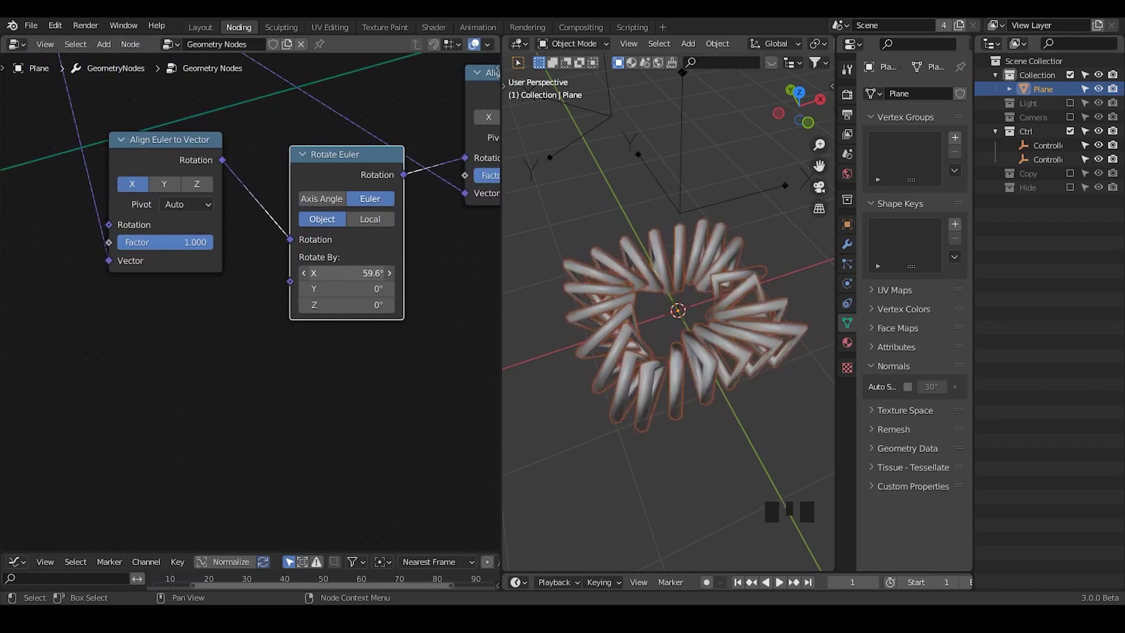
# - Insert a Rotate Euler node between the alignments and tilt the rings about 60° on X
pyautogui.moveTo(722, 357); pyautogui.dragTo(431, 267)
pyautogui.moveTo(652, 333); pyautogui.dragTo(772, 310)
pyautogui.moveTo(417, 371); pyautogui.dragTo(230, 137)
pyautogui.moveTo(229, 138); pyautogui.dragTo(330, 302)
pyautogui.press('g')
pyautogui.middleClick(276, 316)
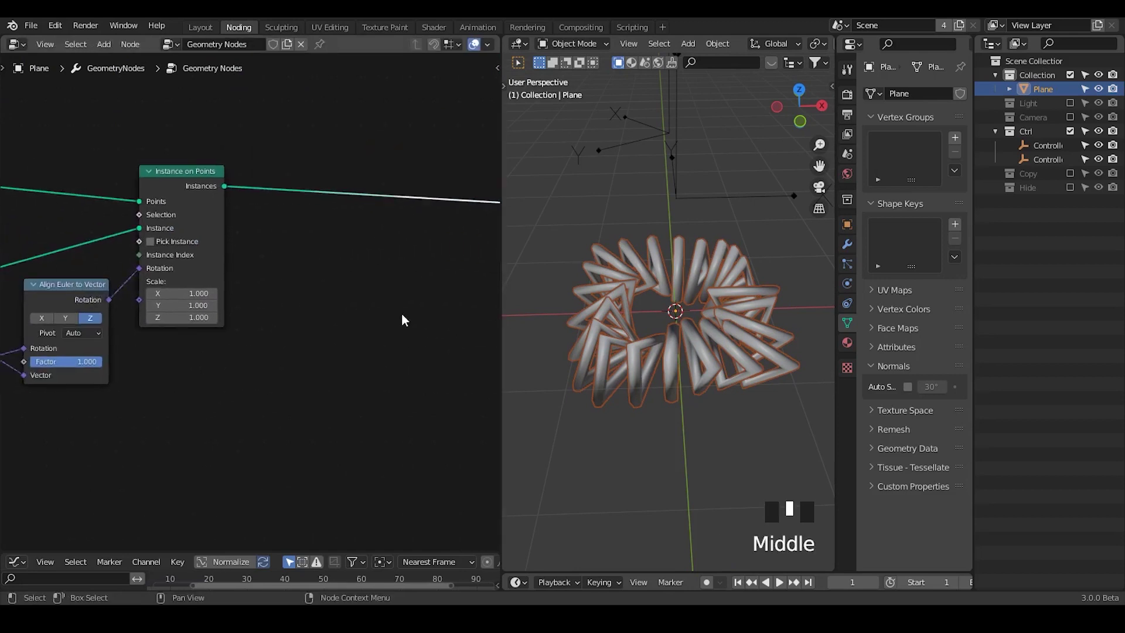
# - Add the G_Helical Connection group after Instance on Points with a Realize Instances node before it
pyautogui.press('ctrl+a')
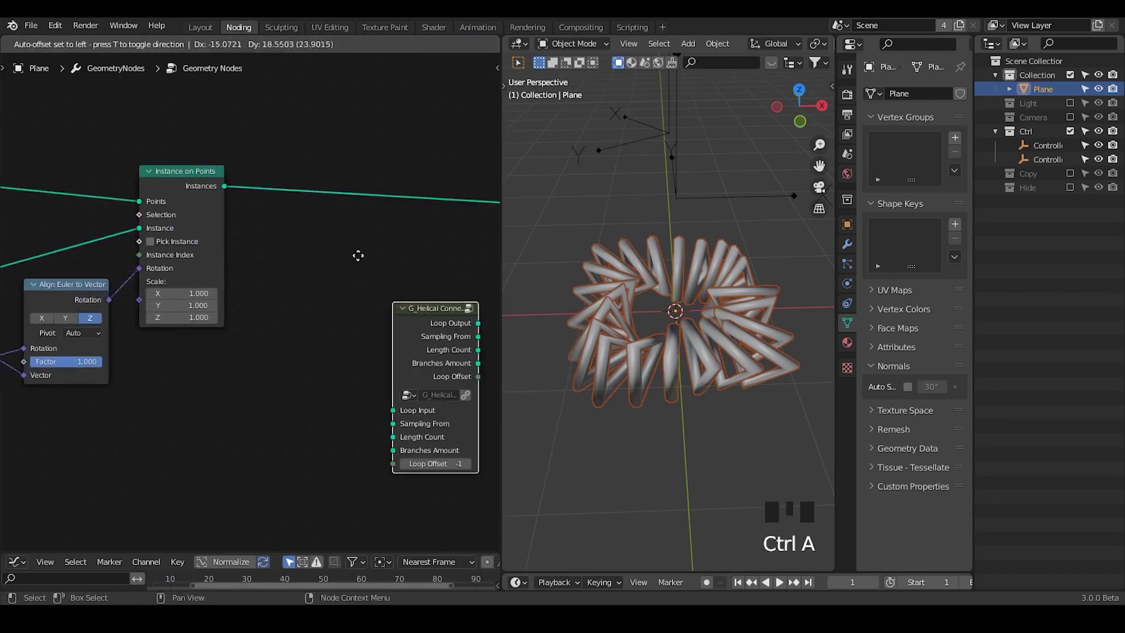
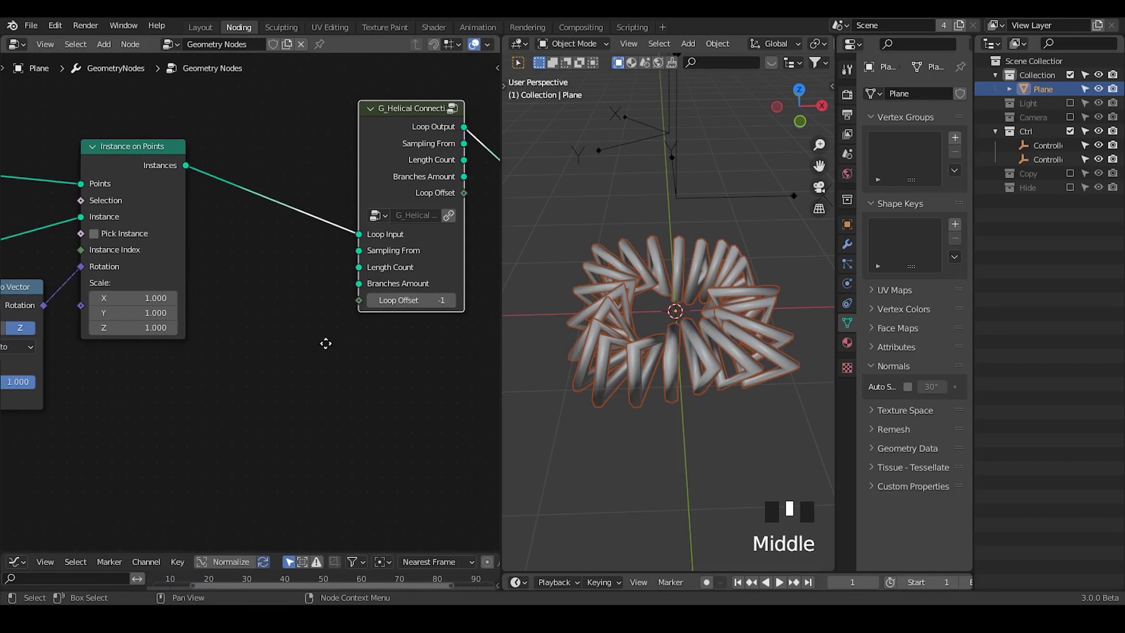
pyautogui.moveTo(398, 246); pyautogui.dragTo(318, 177)
pyautogui.press('ctrl+a')
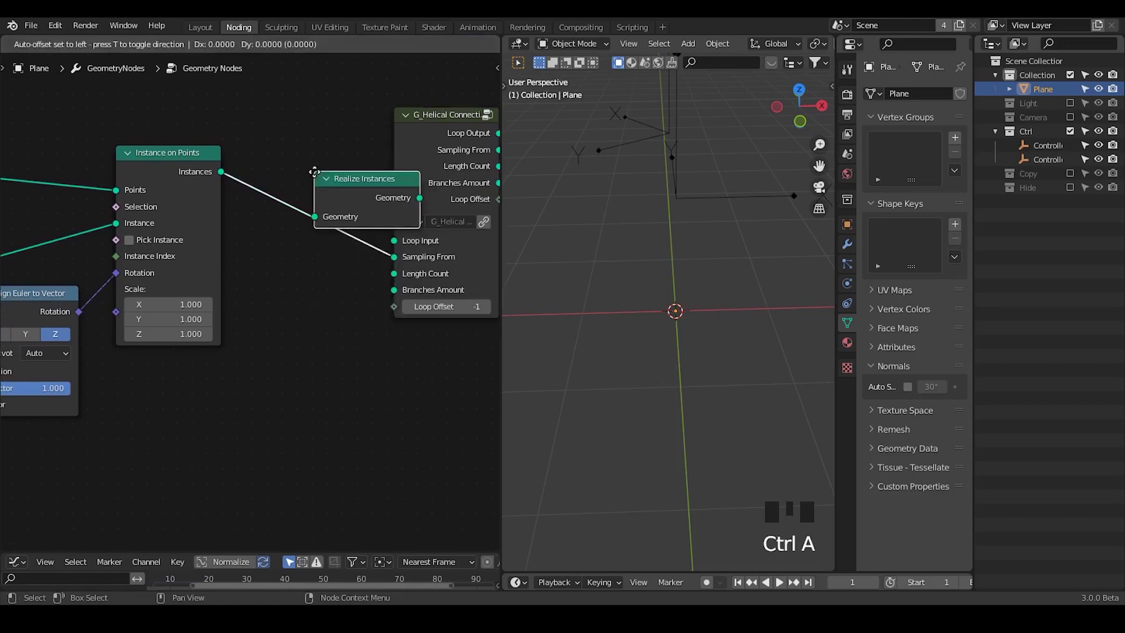
pyautogui.moveTo(253, 295); pyautogui.dragTo(51, 157)
pyautogui.rightClick(45, 154)
# - Link the point count to Length Count and the ring resolution to Branches Amount
pyautogui.moveTo(43, 172); pyautogui.dragTo(70, 221)
pyautogui.rightClick(70, 221)
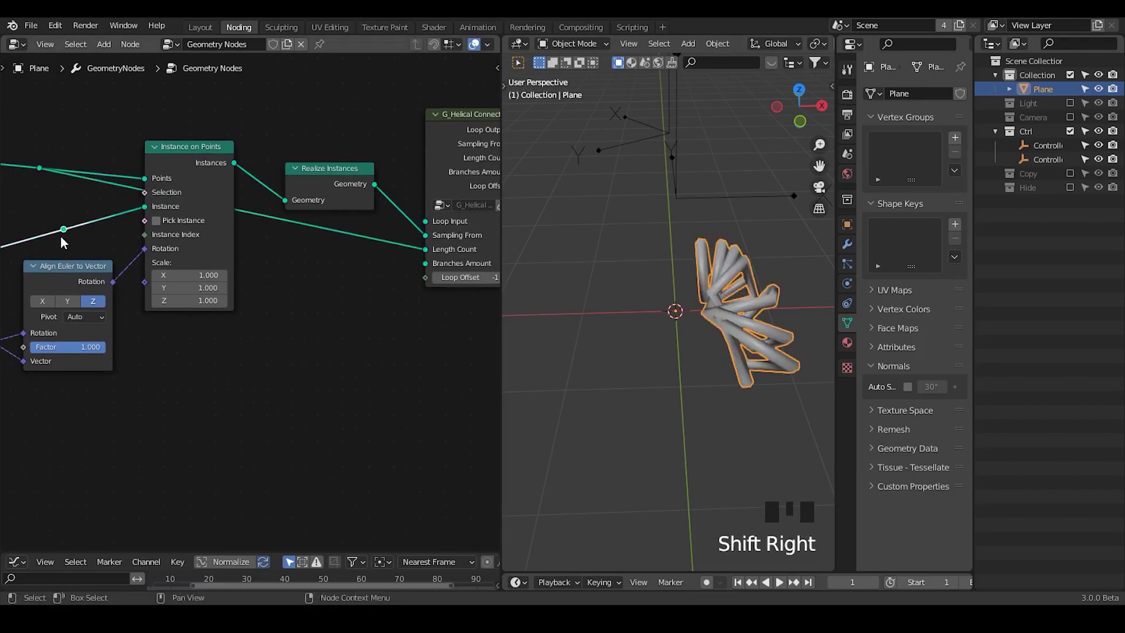
pyautogui.moveTo(68, 235); pyautogui.dragTo(674, 403)
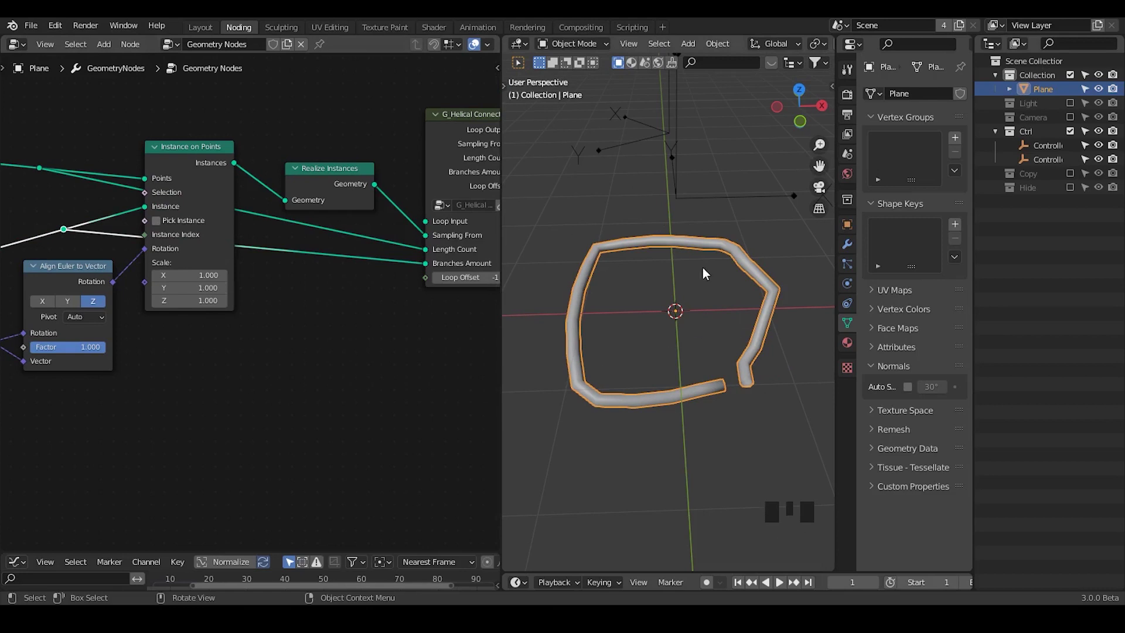
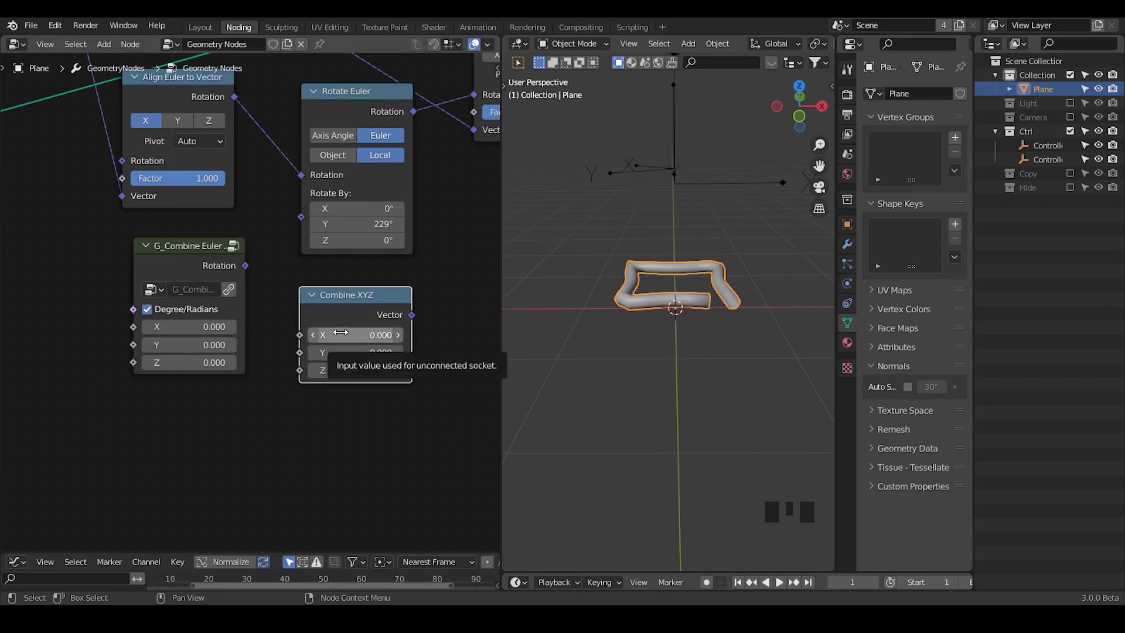
# - Switch G_Combine Euler's angle mode, rewire it into Rotate Euler and add a G_Float Range group
pyautogui.click(144, 316)
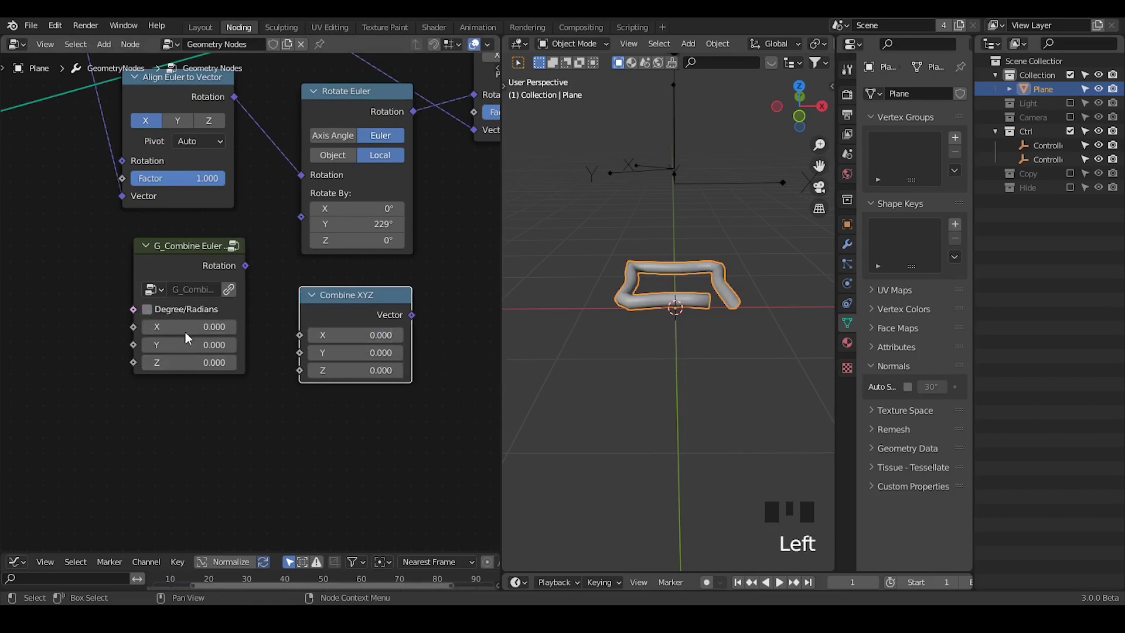
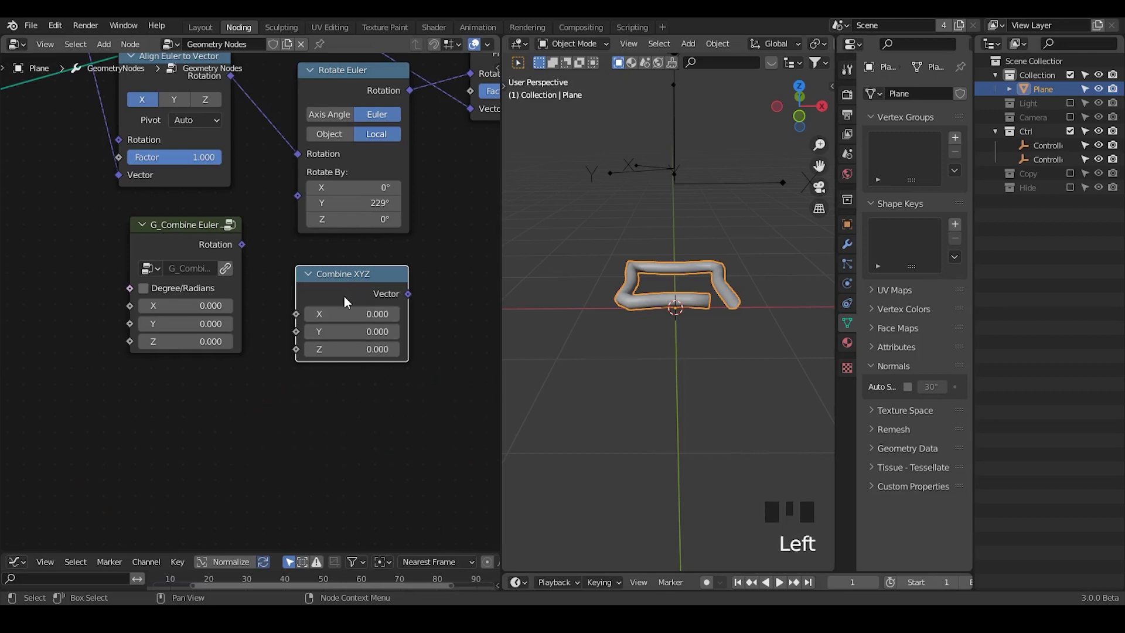
pyautogui.press('x')
pyautogui.moveTo(215, 415); pyautogui.dragTo(310, 294)
pyautogui.click(310, 294)
pyautogui.moveTo(381, 243); pyautogui.dragTo(219, 344)
pyautogui.moveTo(219, 344); pyautogui.dragTo(292, 278)
pyautogui.press('ctrl+a')
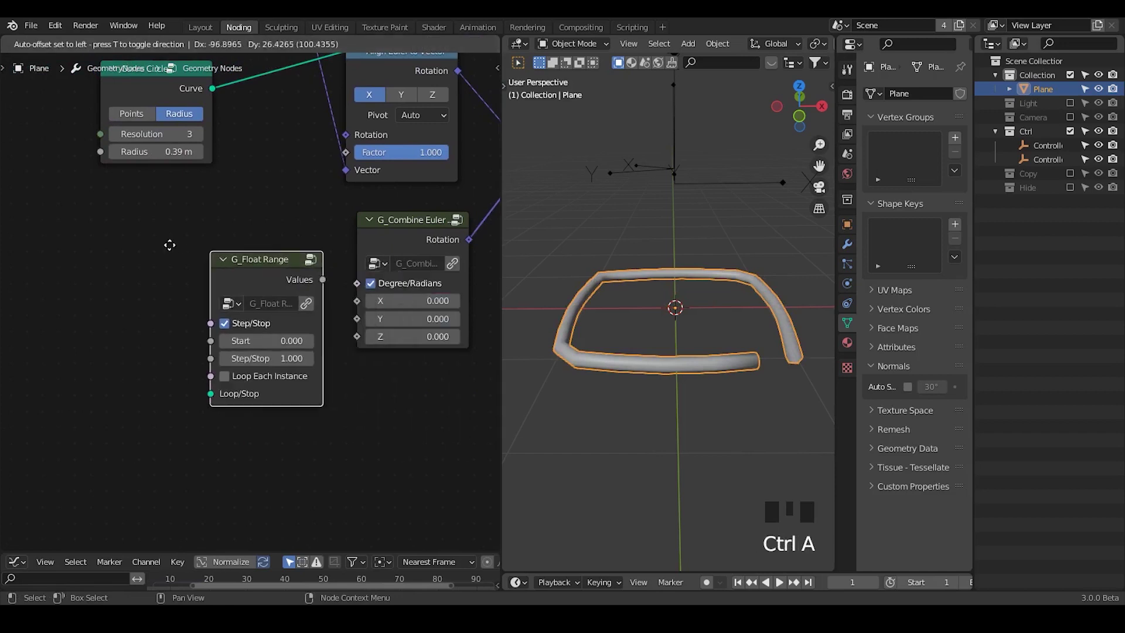
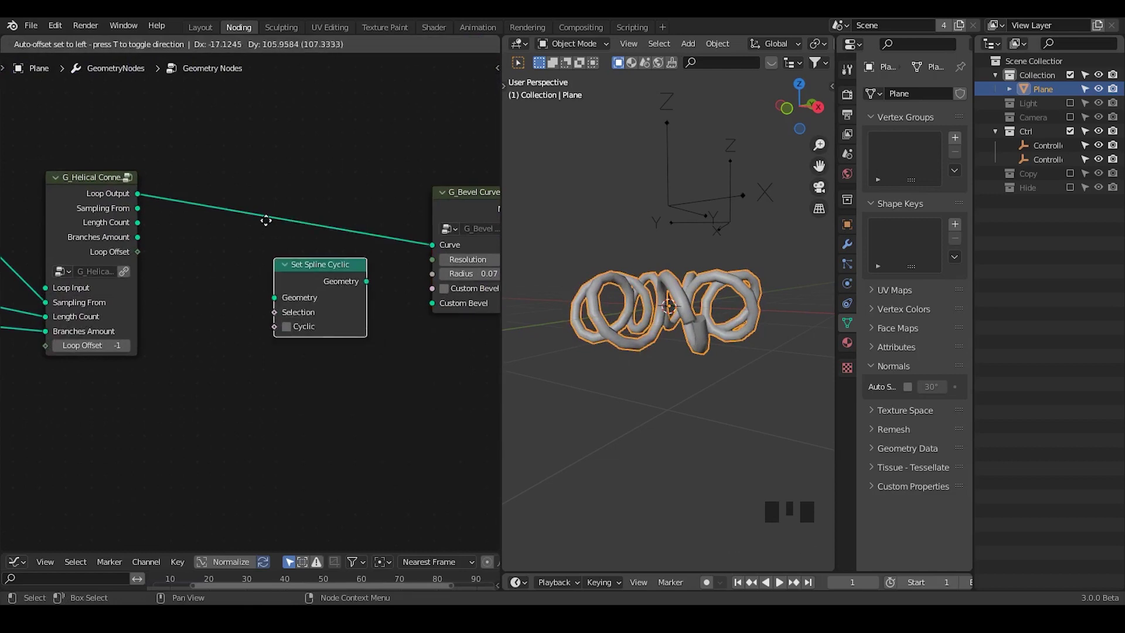
# - Insert a Set Spline Cyclic node into the link before G_Bevel Curve
pyautogui.click(278, 284)
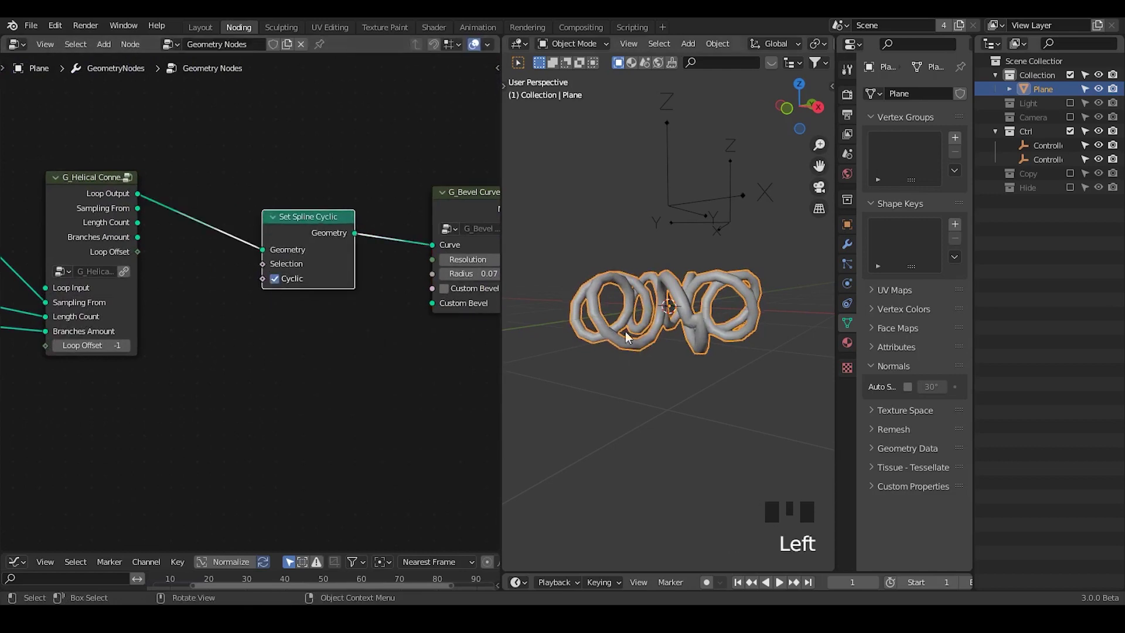
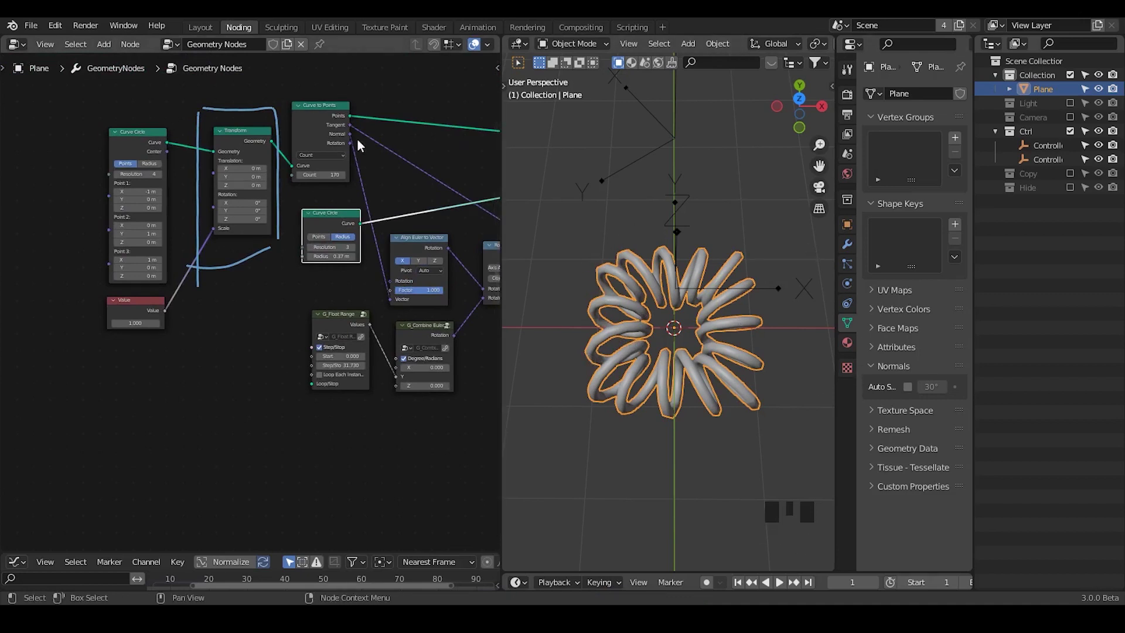
# - Rearrange the nodes around Instance on Points to make room for the proximity falloff group
pyautogui.press('d')
pyautogui.rightClick(281, 104)
pyautogui.press('d')
pyautogui.moveTo(333, 328); pyautogui.dragTo(217, 204)
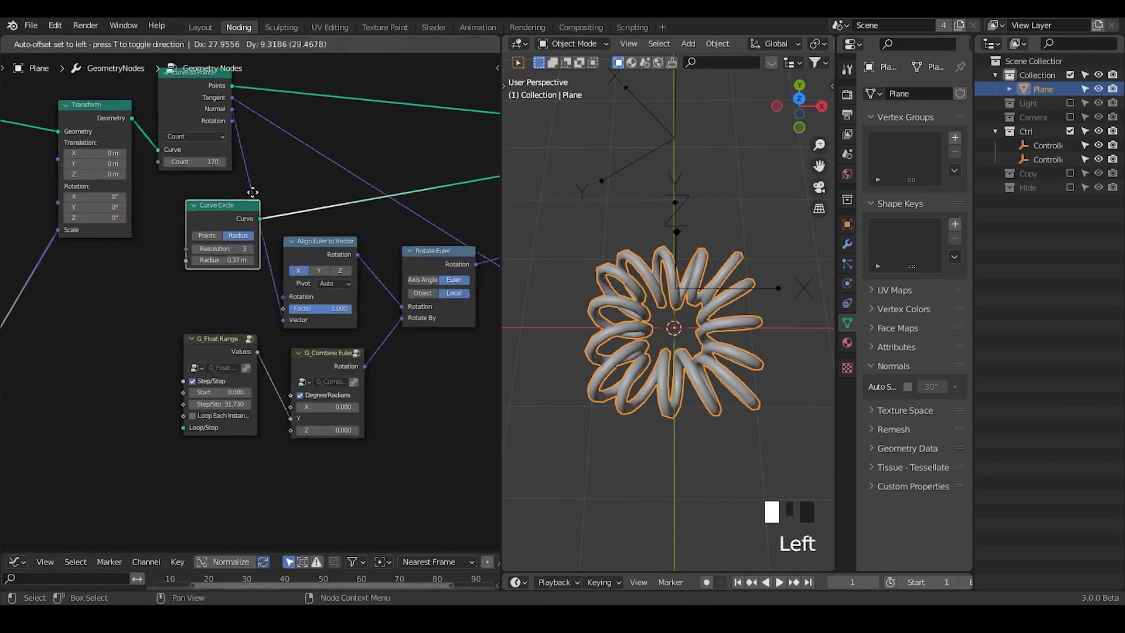
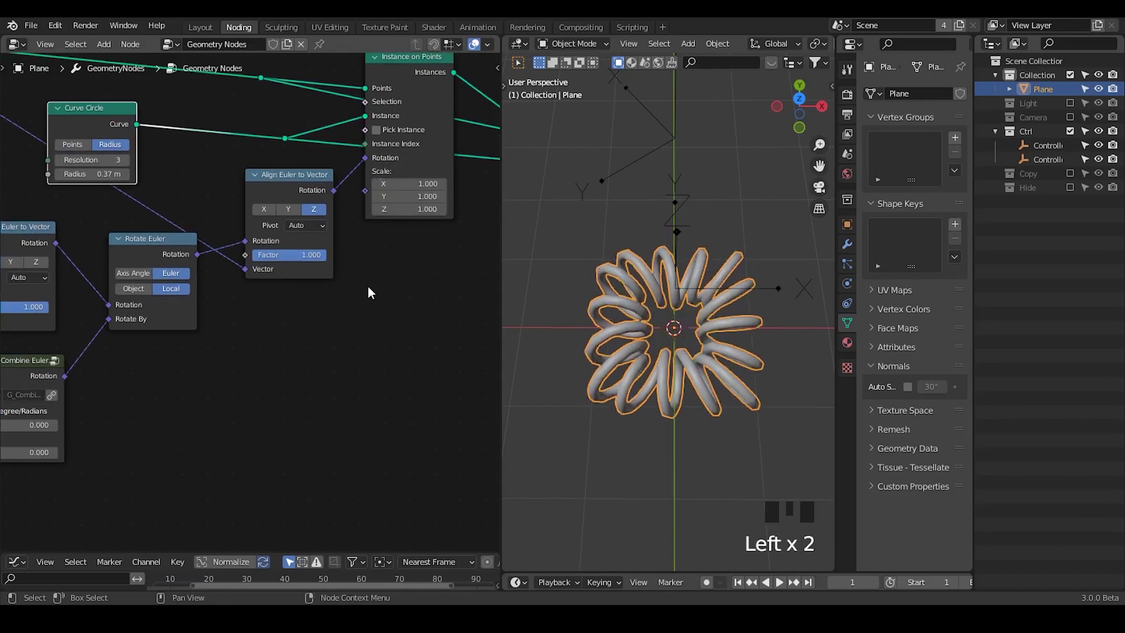
# - Add a G_Proximity Falloff node targeting the Controller empty and feed it into the instance scale
pyautogui.press('ctrl+a')
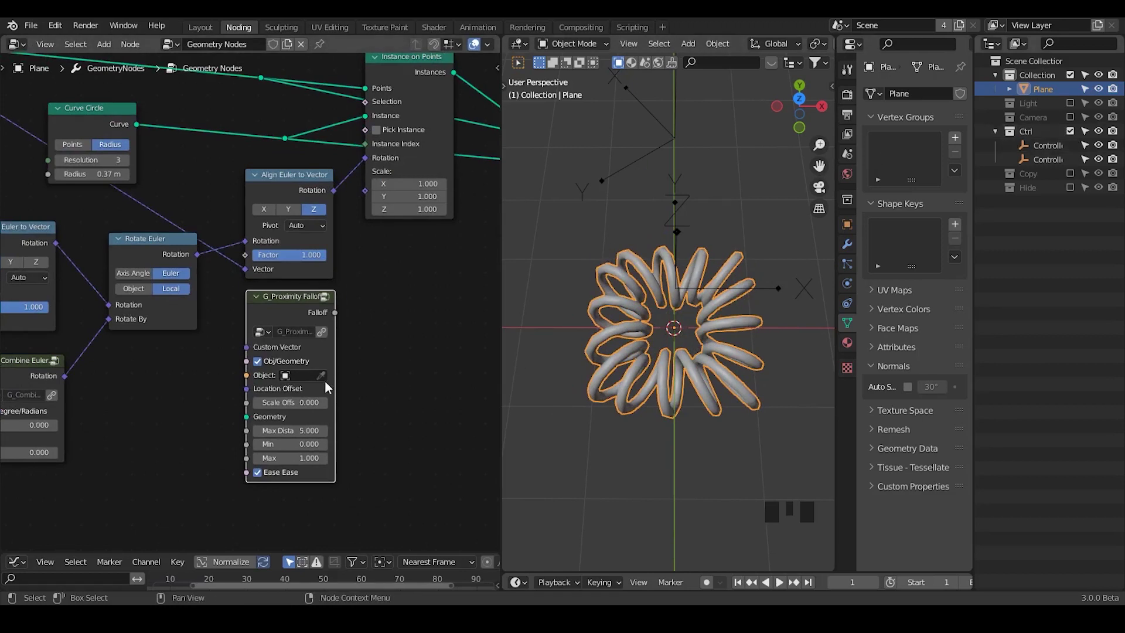
pyautogui.click(324, 382)
pyautogui.click(1052, 168)
pyautogui.press('x')
pyautogui.click(684, 216)
pyautogui.press('alt+g')
pyautogui.click(695, 263)
pyautogui.moveTo(337, 317); pyautogui.dragTo(677, 327)
# - Select the Controller empty and move it along the square so coils appear only near it
pyautogui.press('g')
pyautogui.click(1050, 90)
pyautogui.click(327, 49)
pyautogui.click(1046, 147)
pyautogui.press('g')
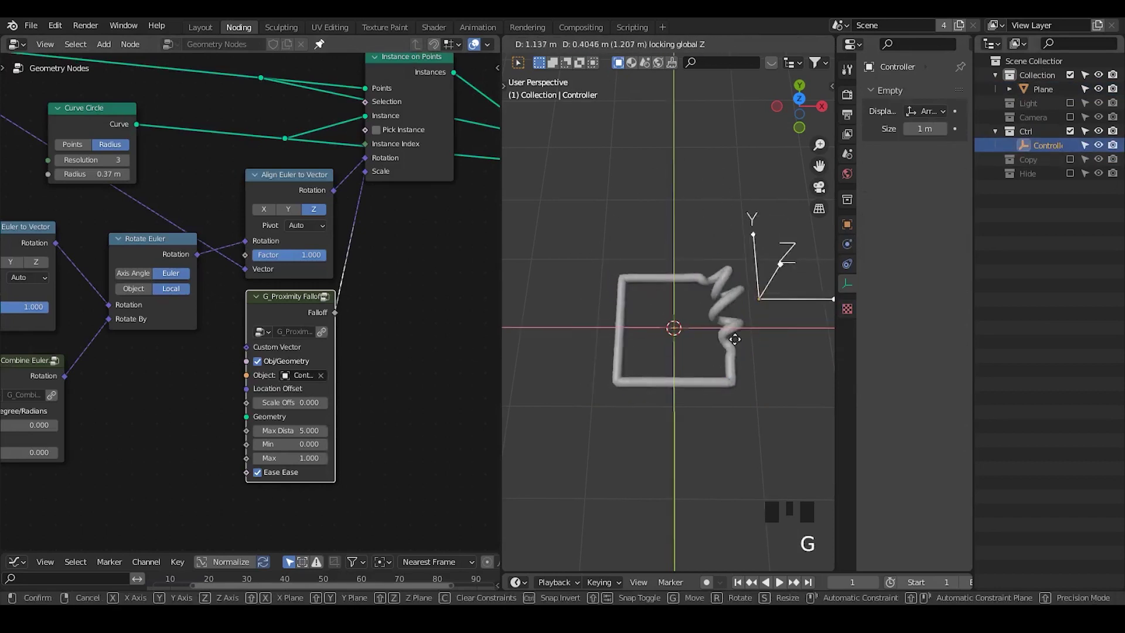
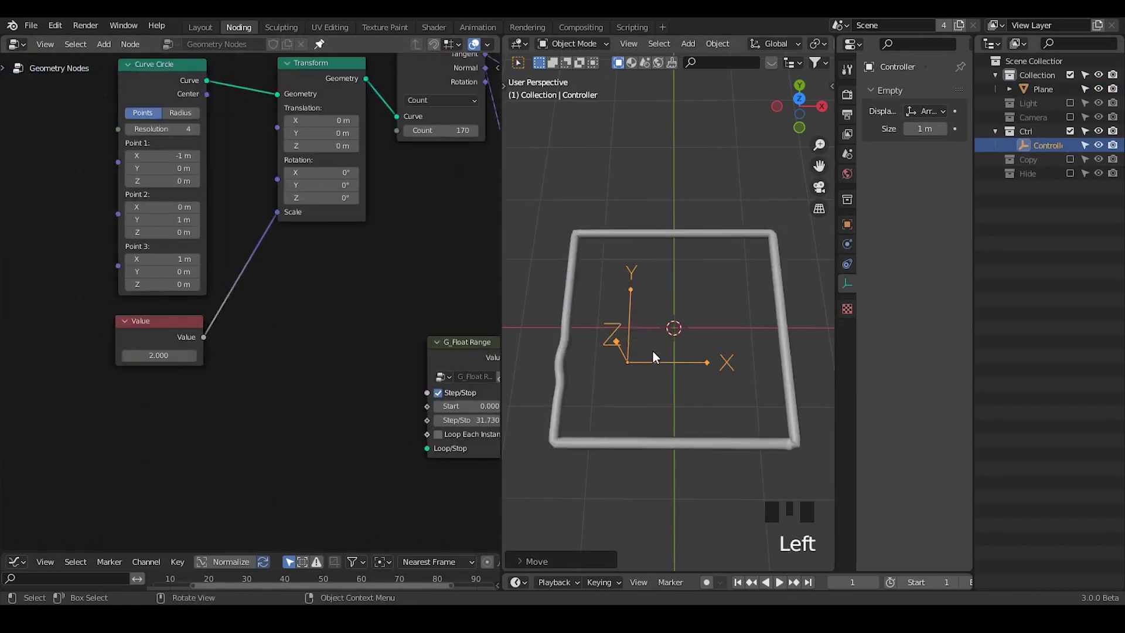
# - Place the Controller near the square's lower-left corner and scale it up to roughly 2.9
pyautogui.moveTo(658, 384); pyautogui.dragTo(669, 344)
pyautogui.click(668, 344)
pyautogui.press('g')
pyautogui.press('s')
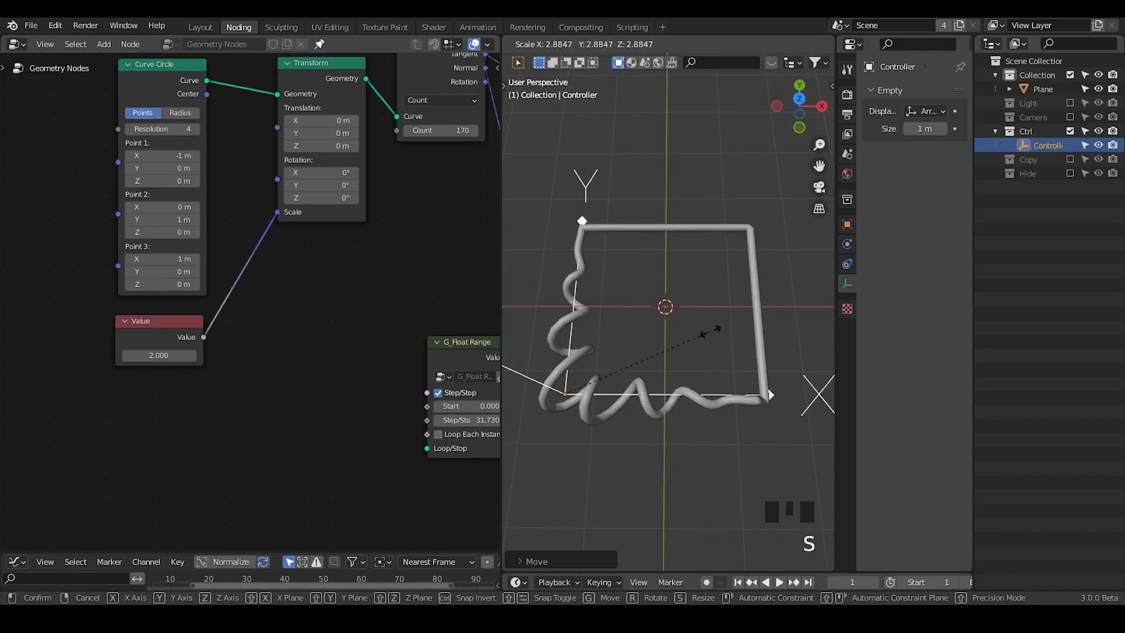
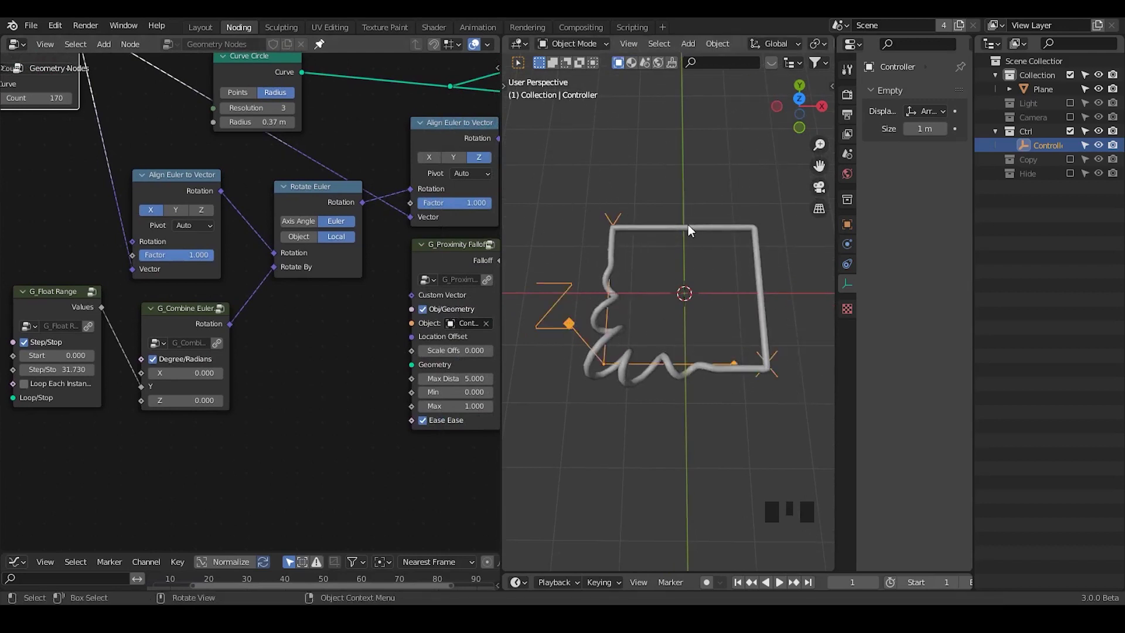
# - Revisit the tube object, then select the Controller empty and show its settings
pyautogui.click(1038, 95)
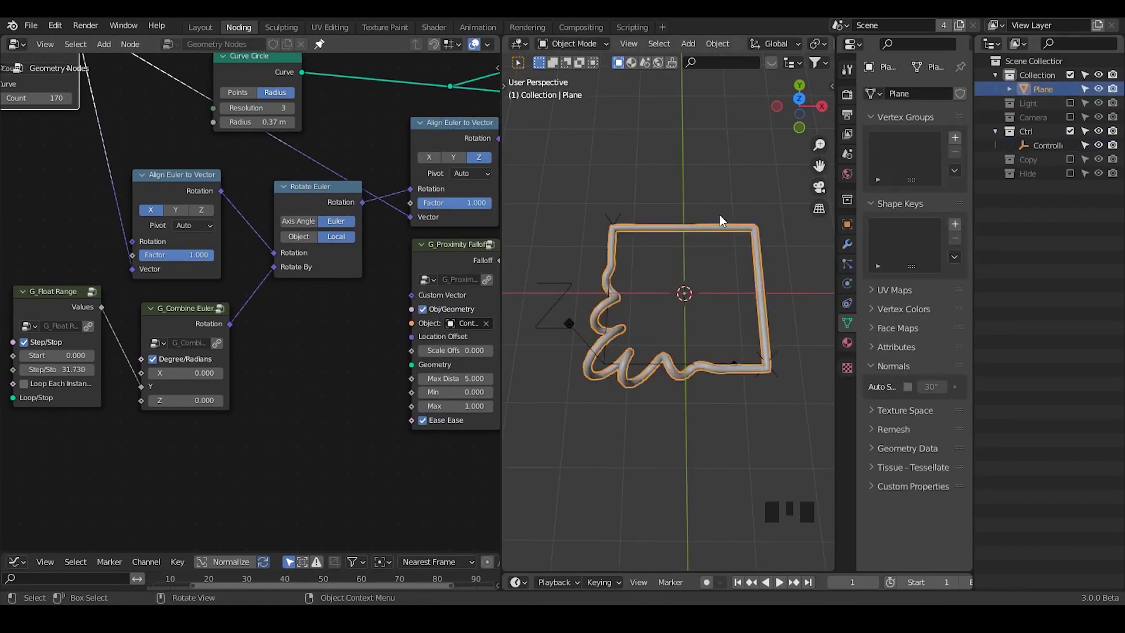
pyautogui.press('Tab')
pyautogui.press('x')
pyautogui.press('shift+a')
pyautogui.press('Tab')
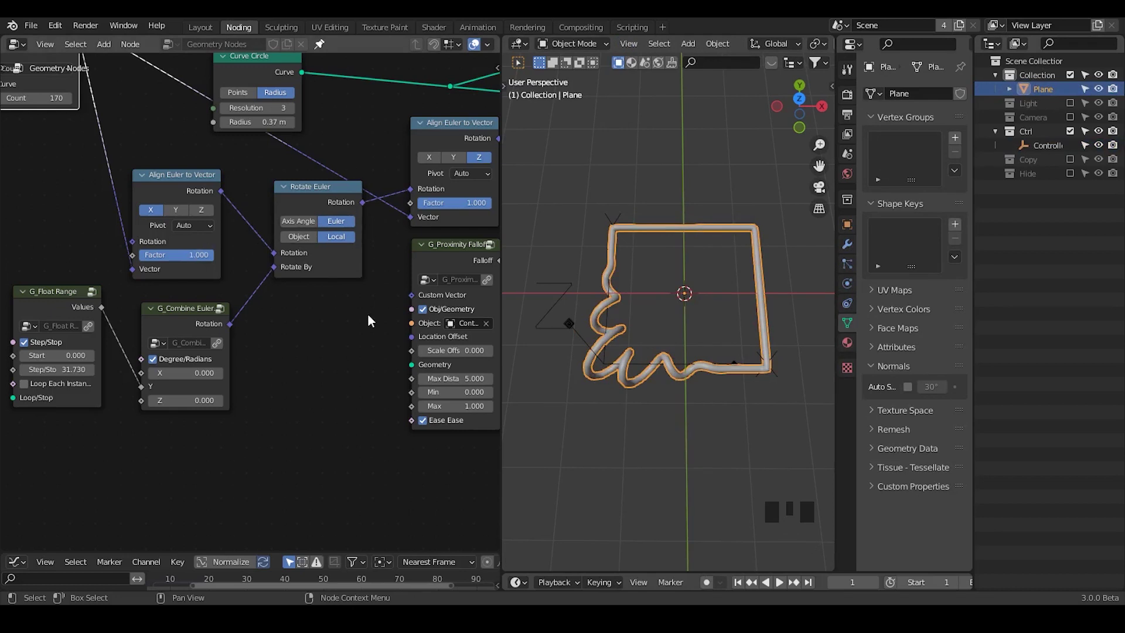
pyautogui.moveTo(374, 321); pyautogui.dragTo(1041, 151)
pyautogui.click(1041, 151)
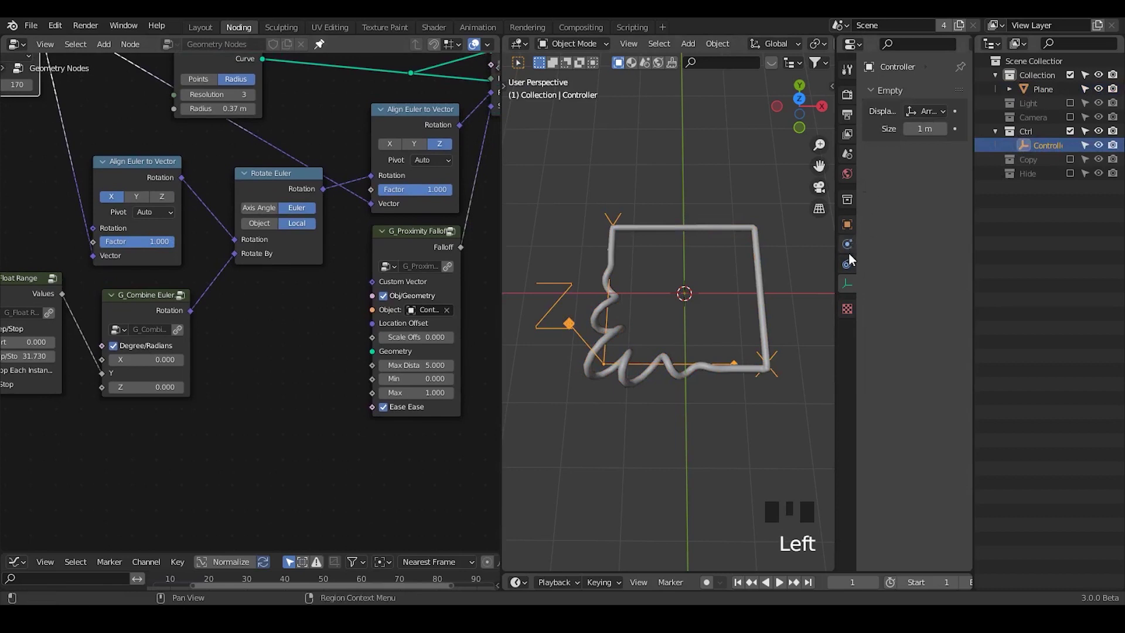
pyautogui.click(852, 269)
# - Clear the falloff's Object field and reset the Controller's location to the origin with Alt+G
pyautogui.moveTo(922, 93); pyautogui.dragTo(649, 288)
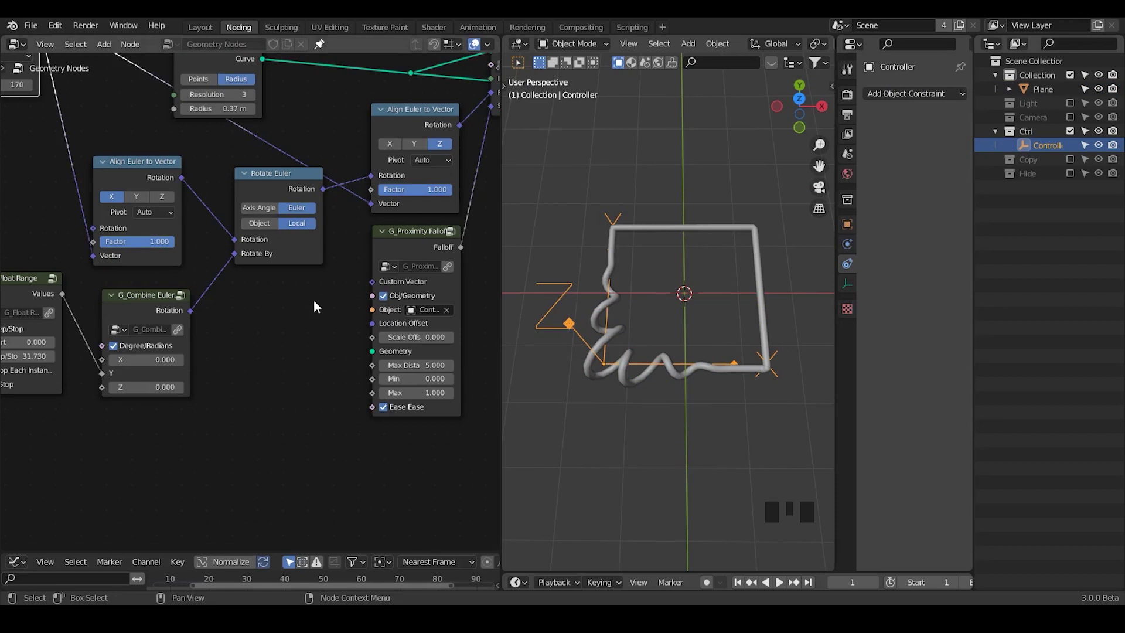
pyautogui.click(454, 319)
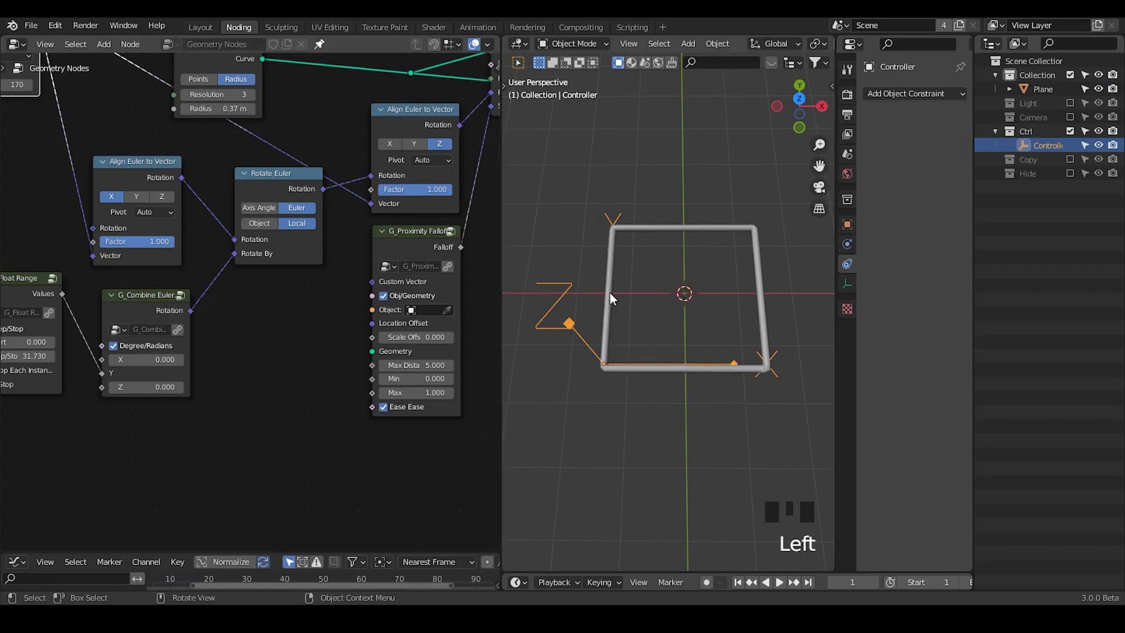
pyautogui.press('alt+g')
pyautogui.moveTo(328, 366); pyautogui.dragTo(402, 332)
pyautogui.moveTo(402, 332); pyautogui.dragTo(373, 362)
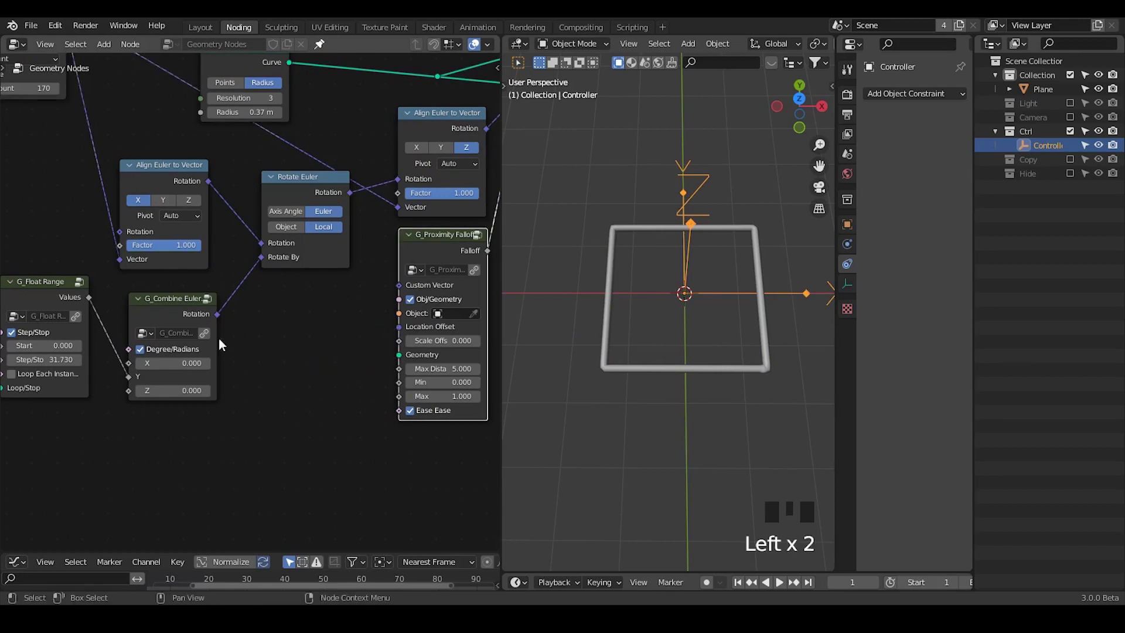
pyautogui.moveTo(124, 308); pyautogui.dragTo(215, 83)
# - Add a Sample Curve node in Length mode fed by the Transform node and position it near the falloff
pyautogui.click(215, 83)
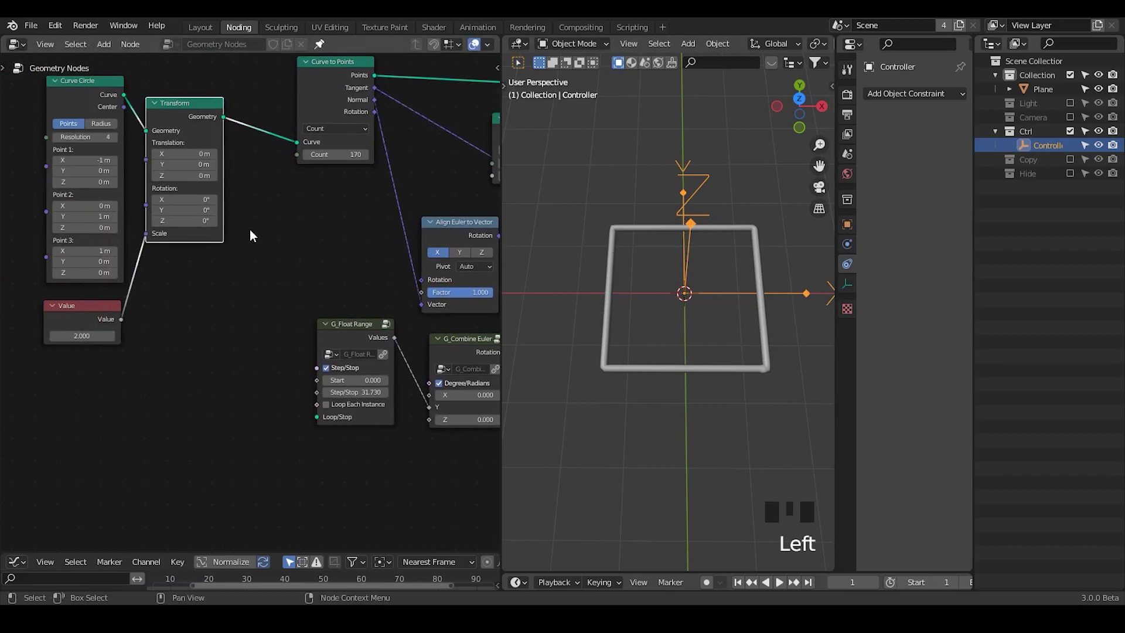
pyautogui.press('ctrl+a')
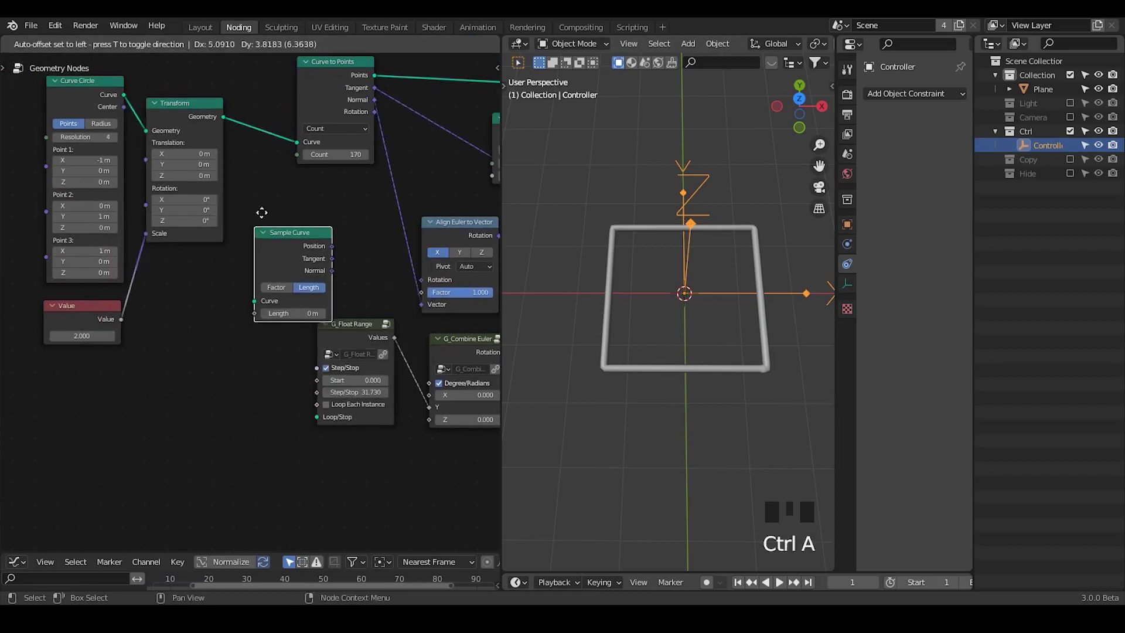
pyautogui.moveTo(227, 130); pyautogui.dragTo(235, 150)
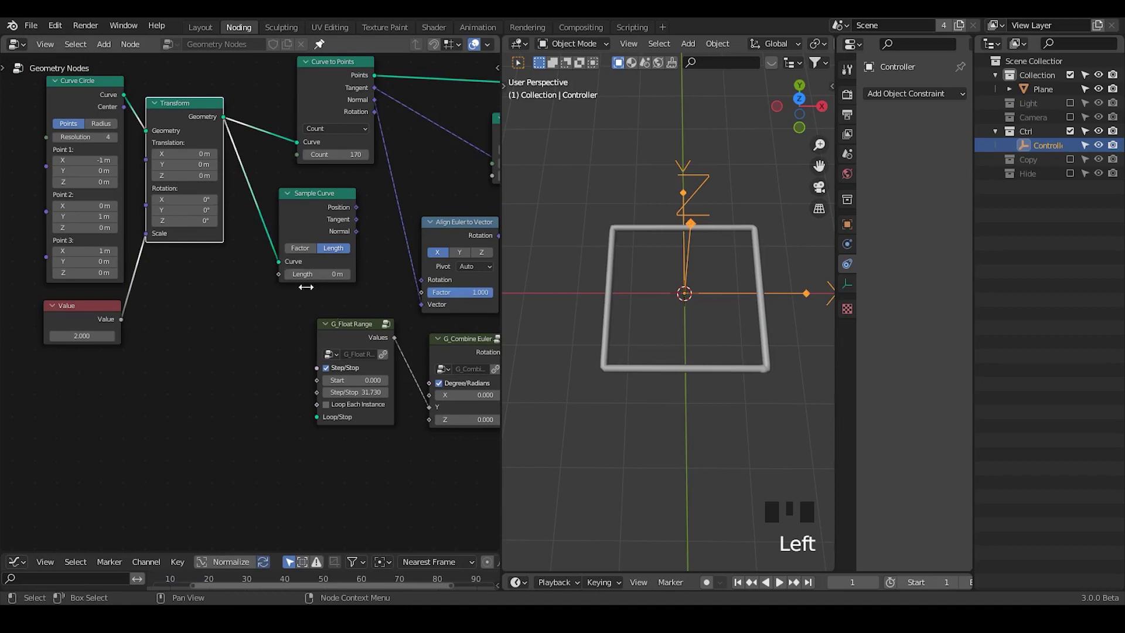
pyautogui.moveTo(347, 333); pyautogui.dragTo(165, 99)
pyautogui.press('g')
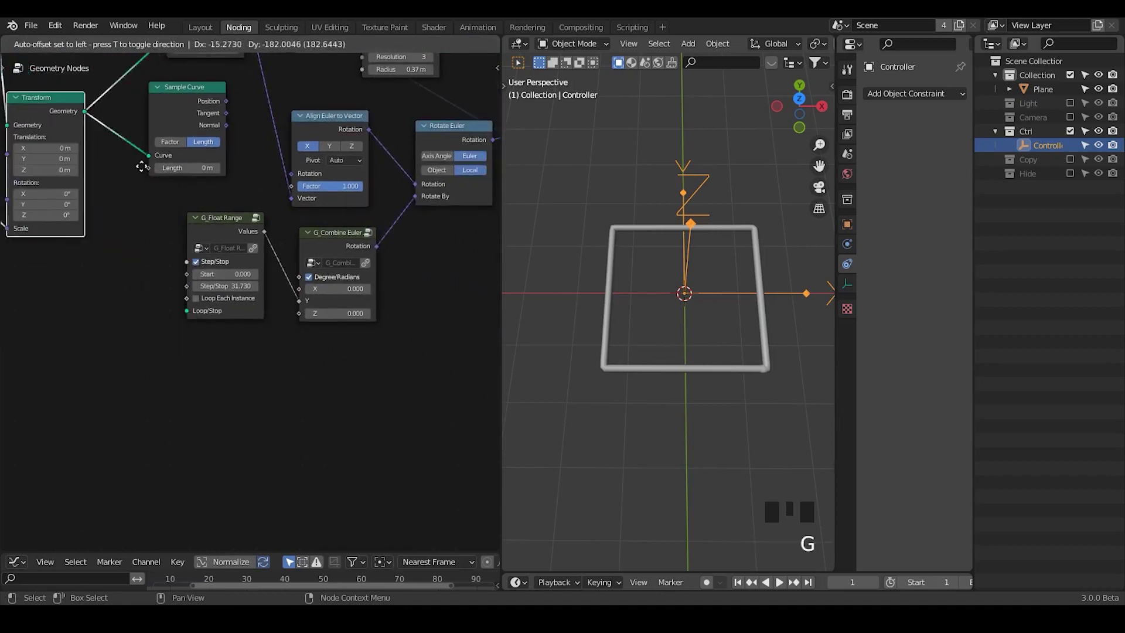
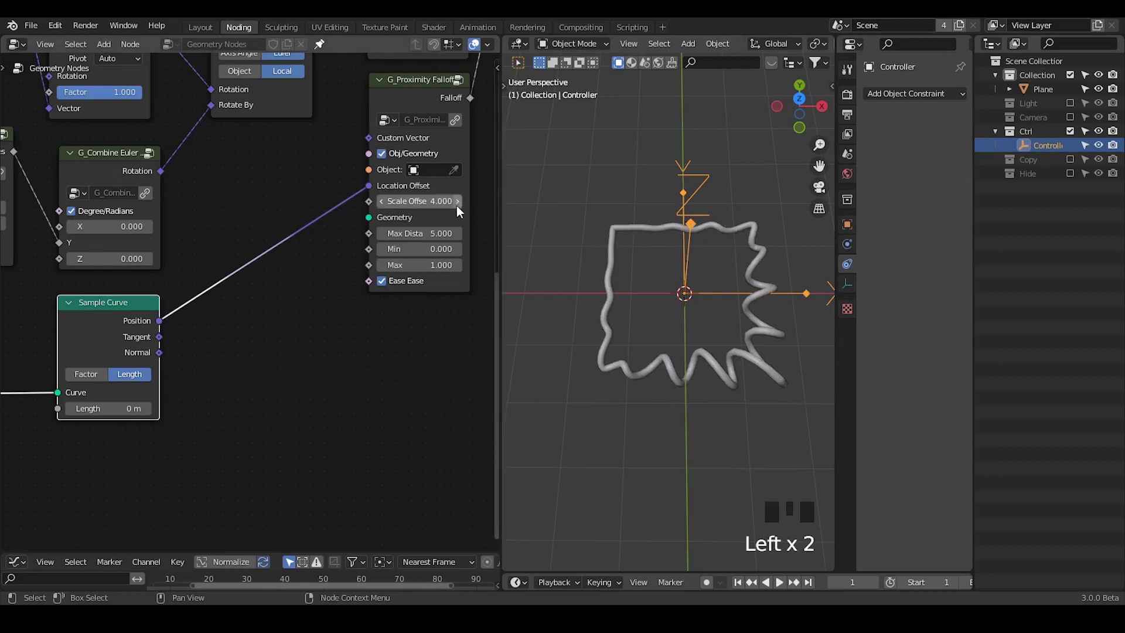
# - Deselect everything in the scene before reworking the curve sampling
pyautogui.click(1074, 140)
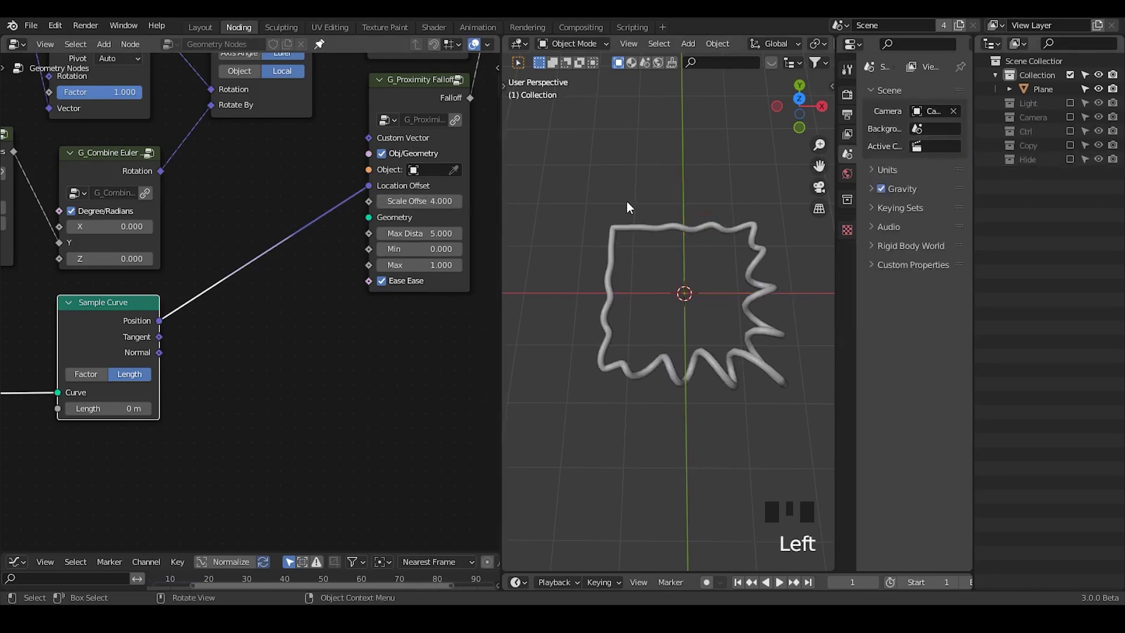
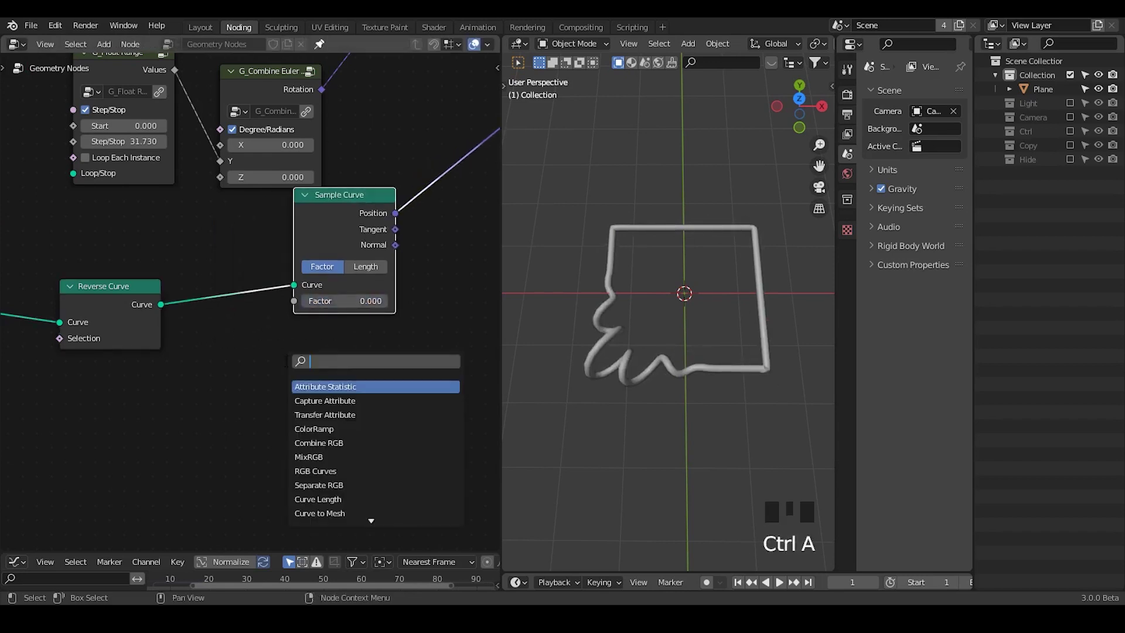
# - Add a Math node set to Modulo with second value 1 driving the Sample Curve factor
pyautogui.press('BackSpace')
pyautogui.press('BackSpace')
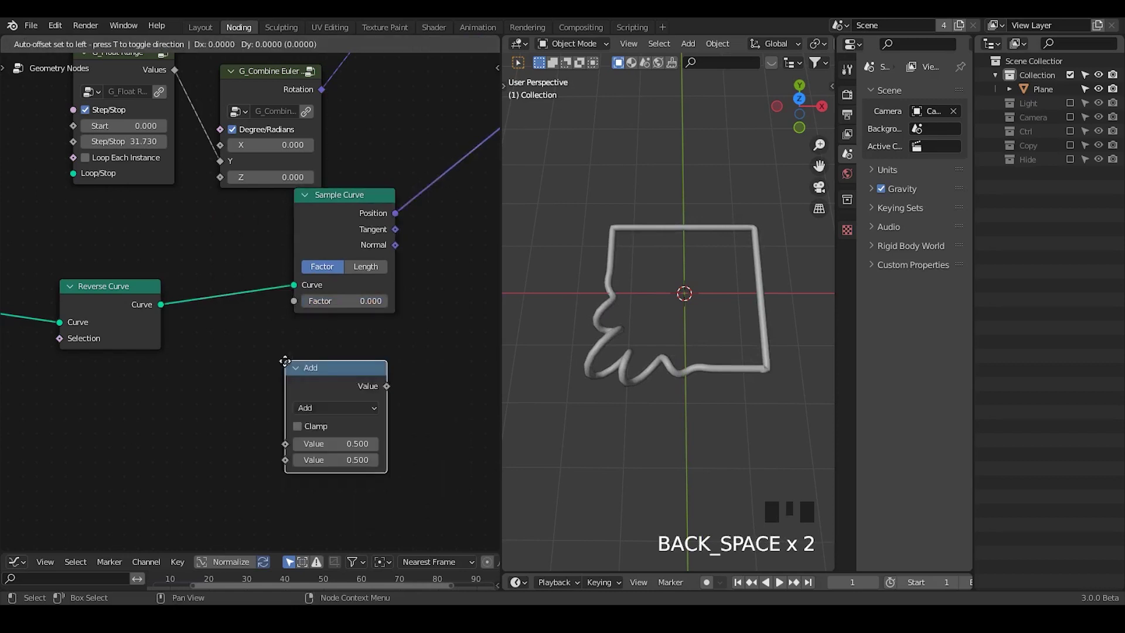
pyautogui.moveTo(290, 401); pyautogui.dragTo(391, 408)
pyautogui.moveTo(391, 409); pyautogui.dragTo(298, 268)
pyautogui.press('d')
pyautogui.click(295, 269)
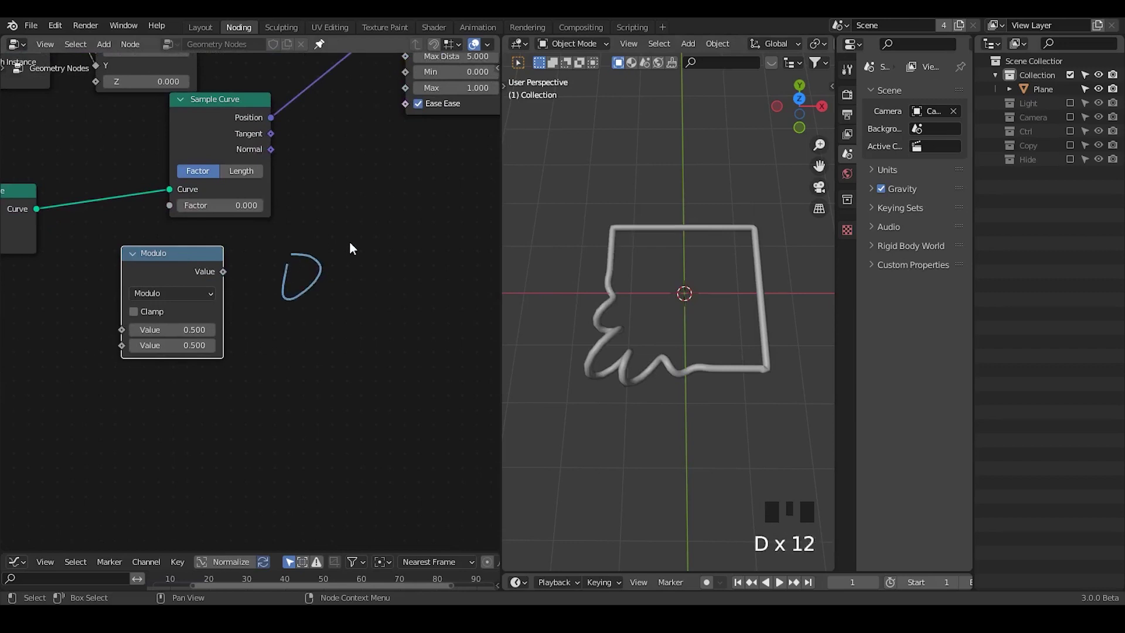
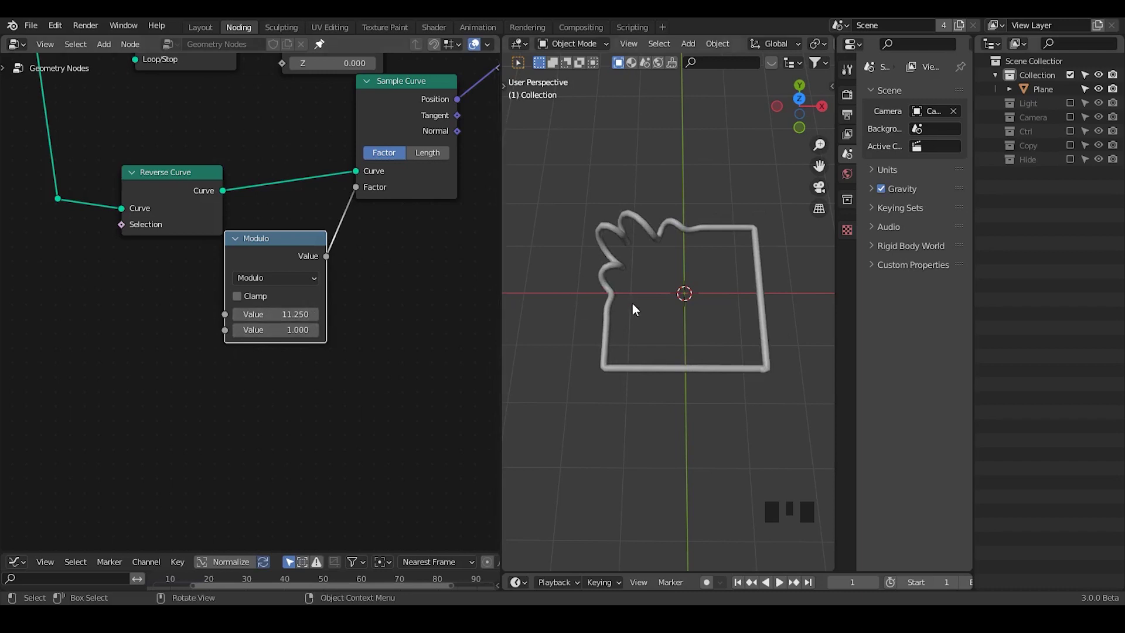
# - Search for the G_Time Info node to feed the Modulo's first value
pyautogui.middleClick(639, 310)
pyautogui.press('ctrl+a')
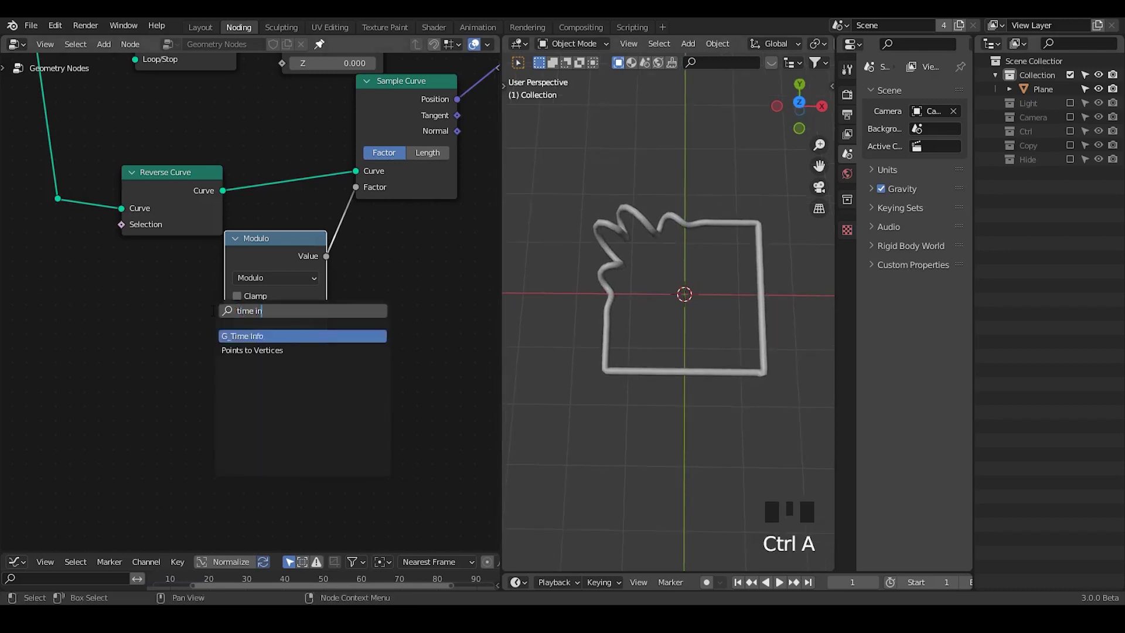